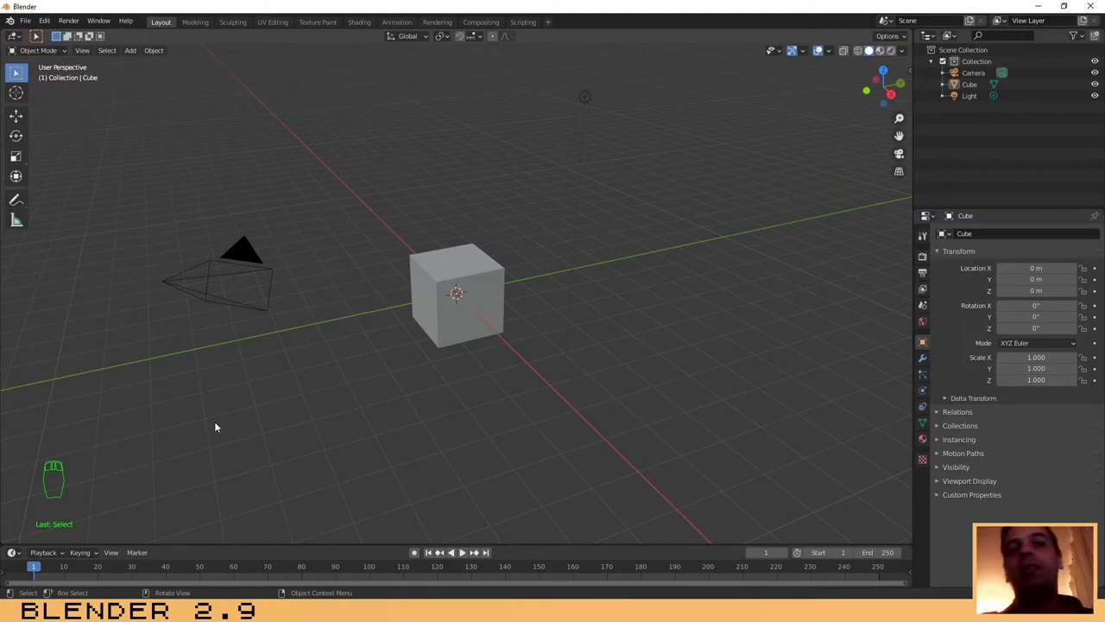
Step: Box-select the camera, cube and light together in the default scene
drag(142, 444, 297, 358)
drag(319, 360, 322, 355)
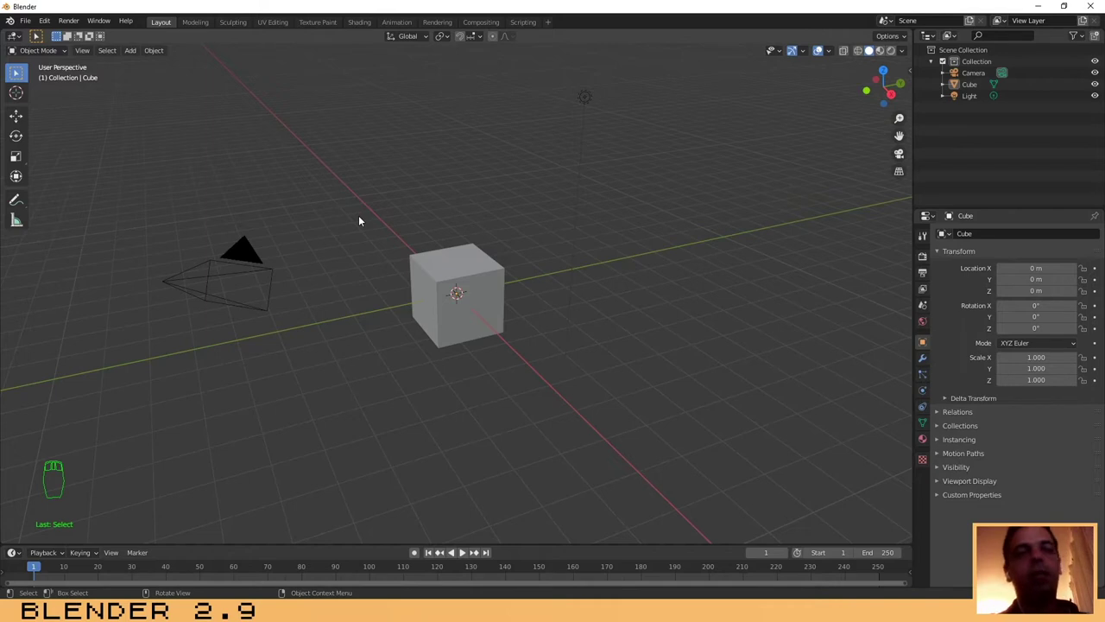
drag(249, 132, 249, 134)
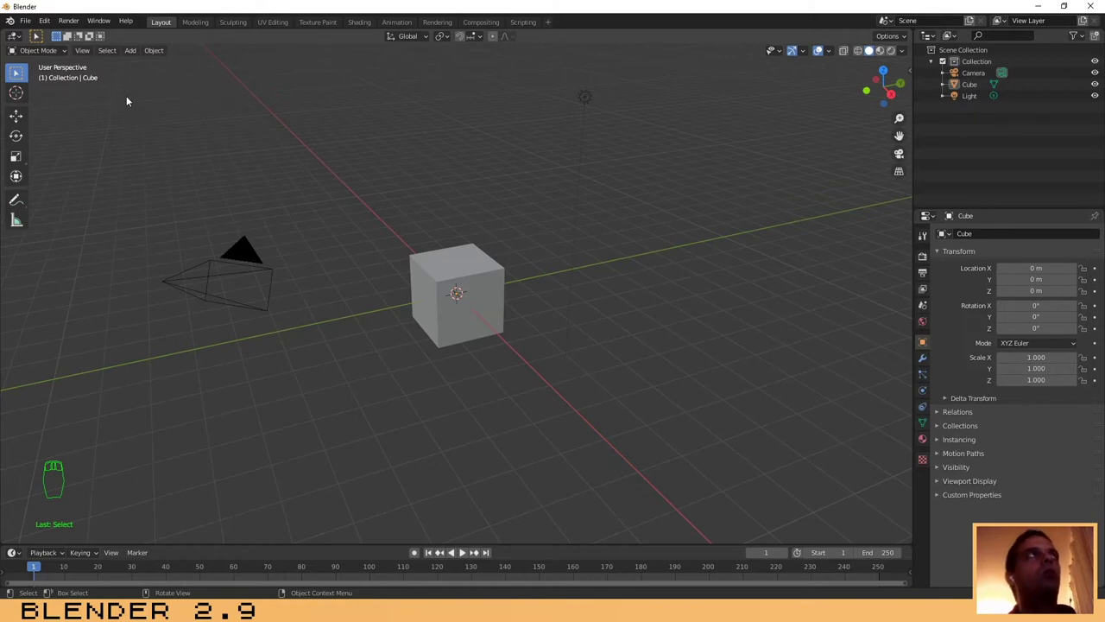
drag(135, 78, 725, 435)
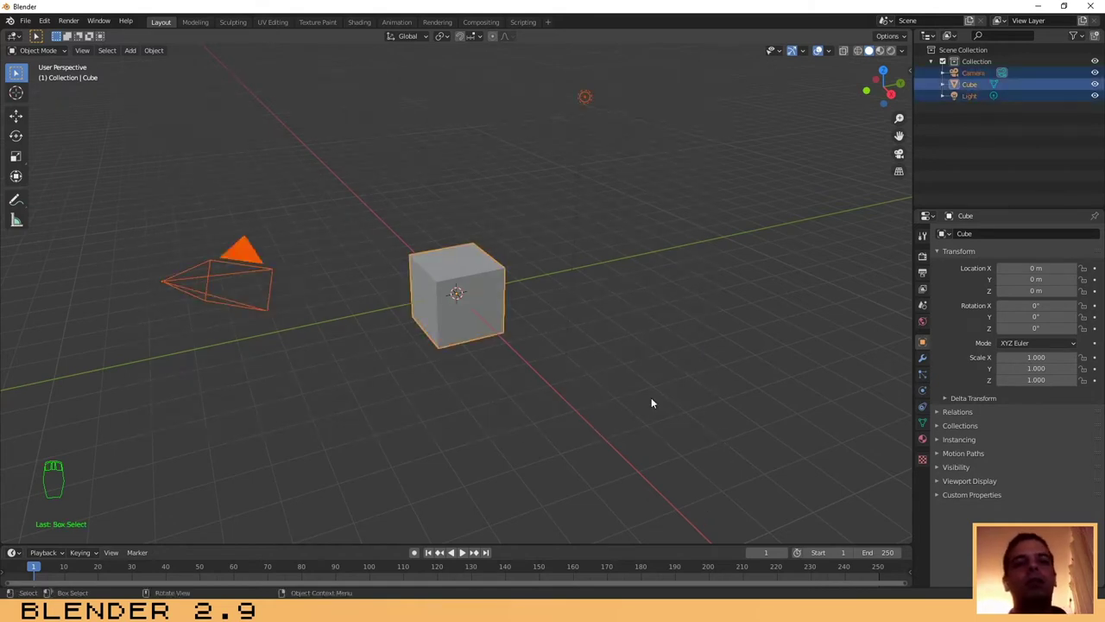
Step: Delete the selected camera, cube and light, leaving the scene empty
key(Delete)
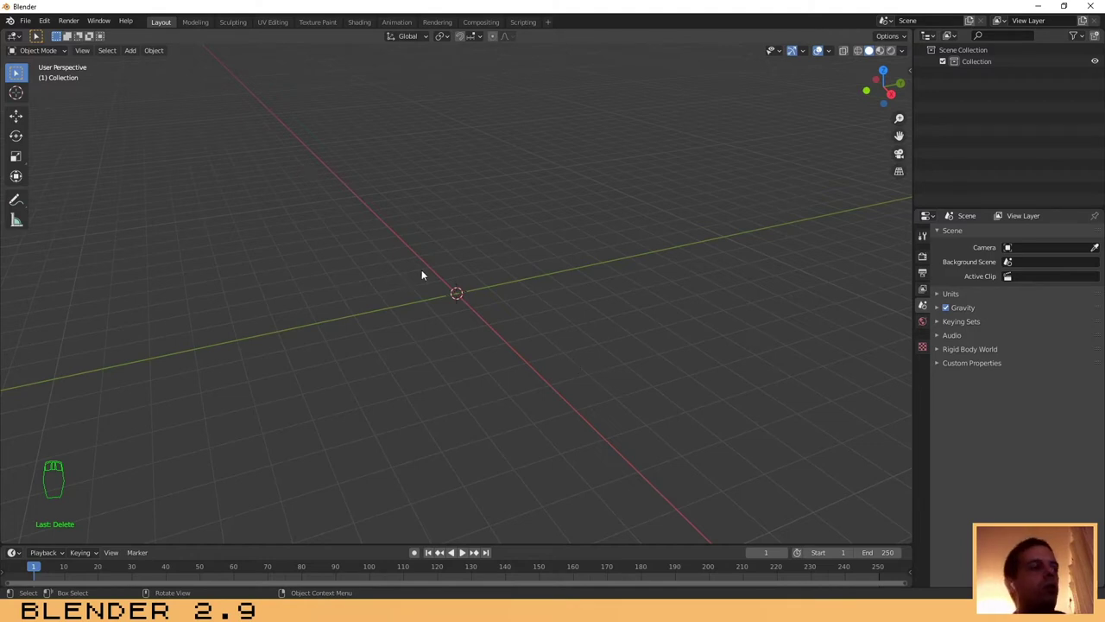
Step: Bring up the add-object list to insert a UV sphere at the scene centre
key(shift+a)
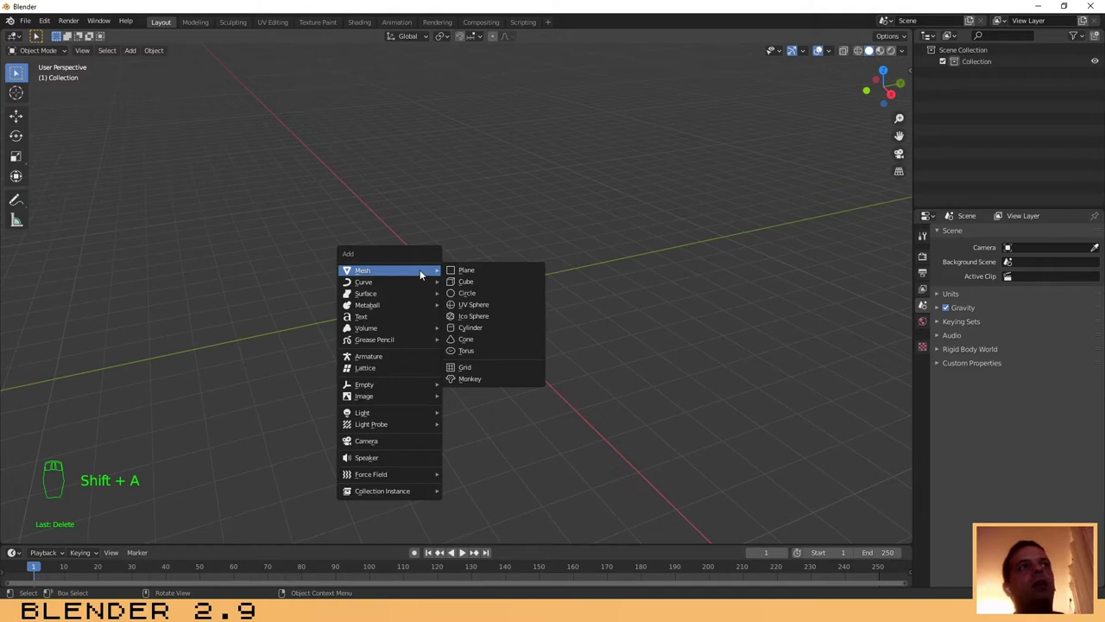
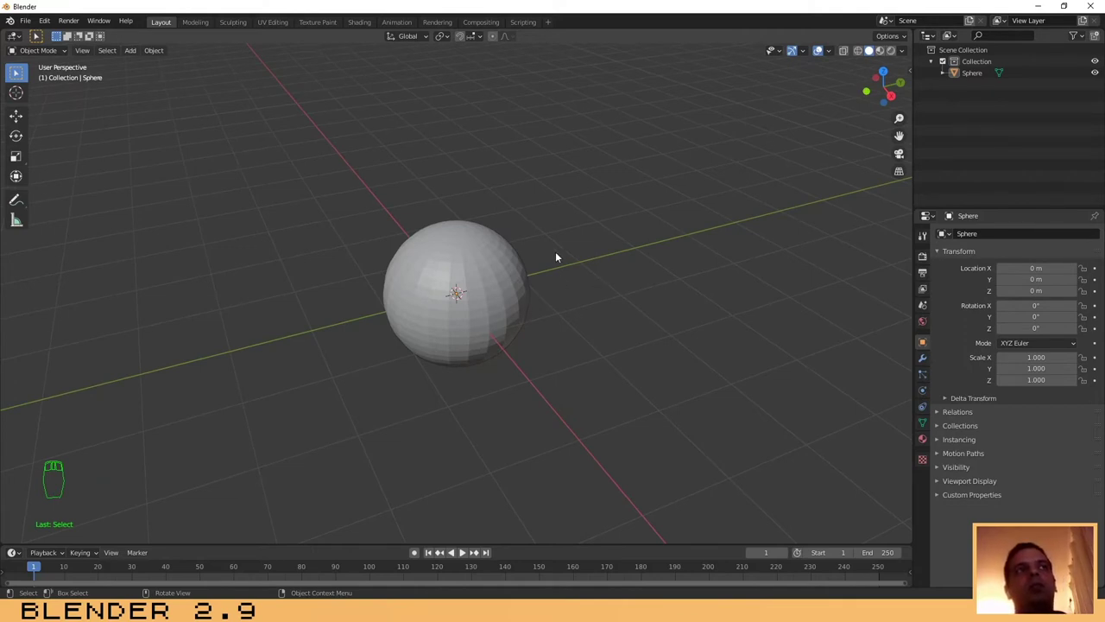
Step: Select the sphere, view it from the top orthographically and turn on X-ray display
drag(455, 261, 452, 265)
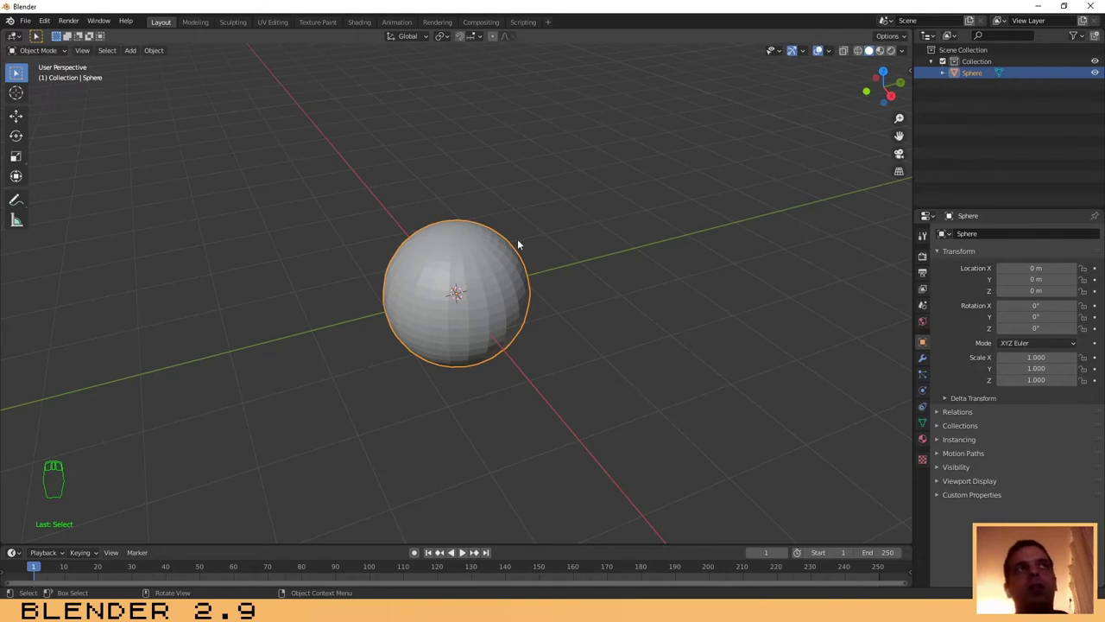
drag(487, 263, 517, 302)
key(KP_7)
drag(508, 242, 861, 62)
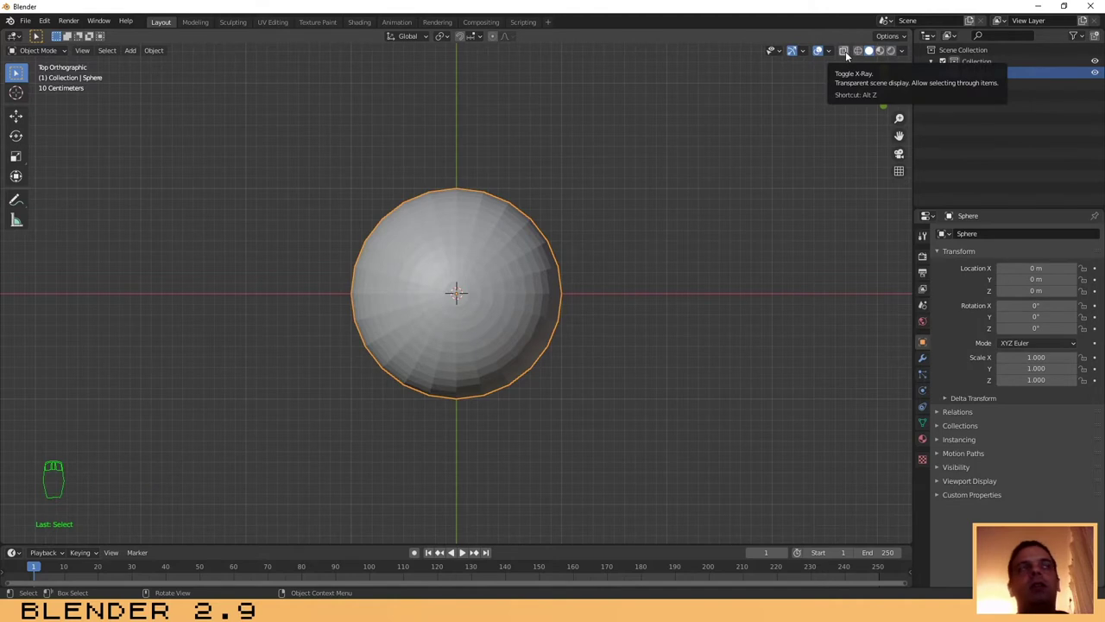
drag(849, 54, 596, 261)
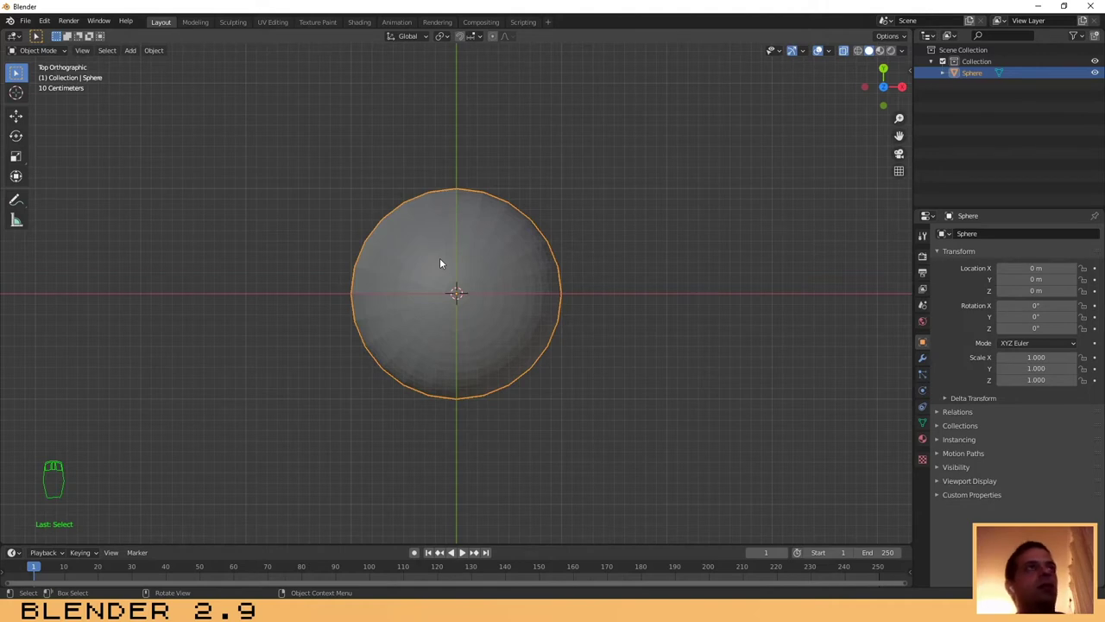
Step: Enter Edit Mode on the sphere and bring up the mesh delete options
key(Tab)
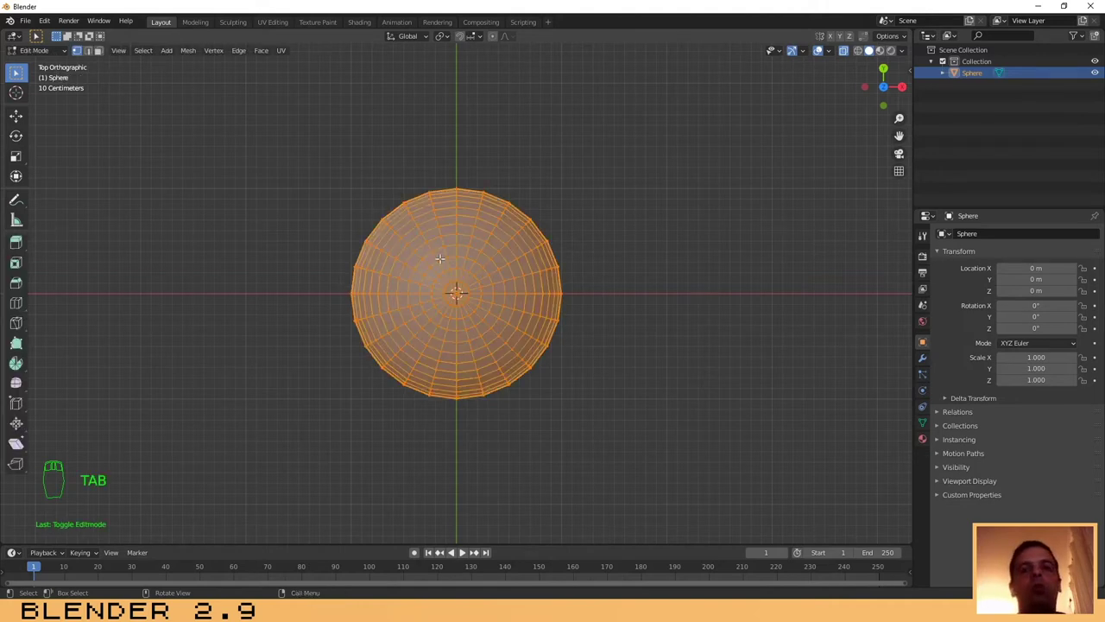
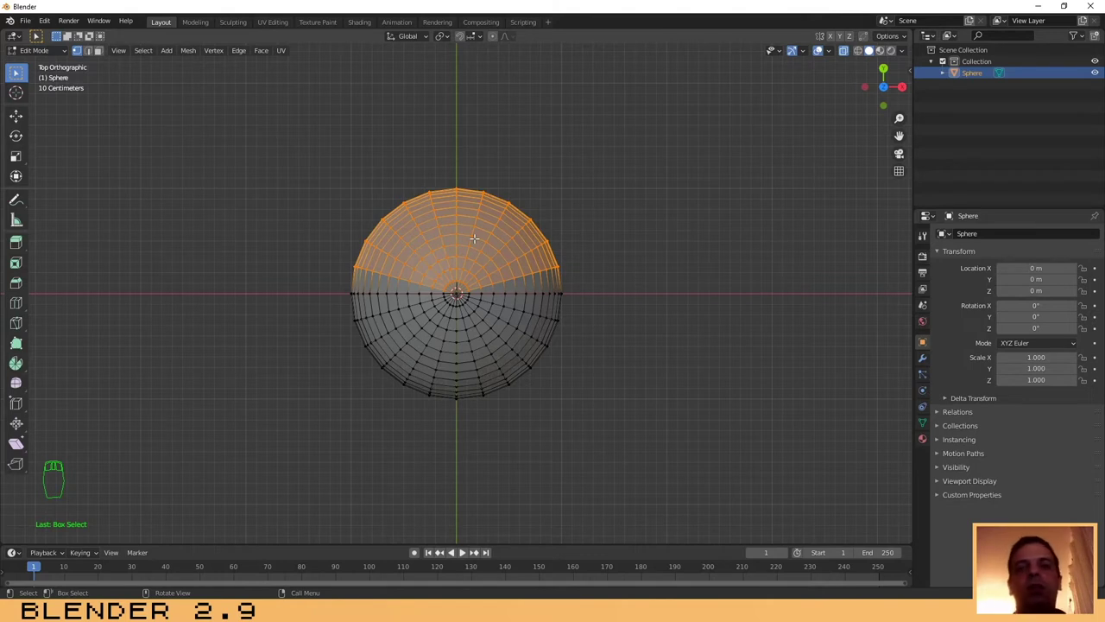
key(Delete)
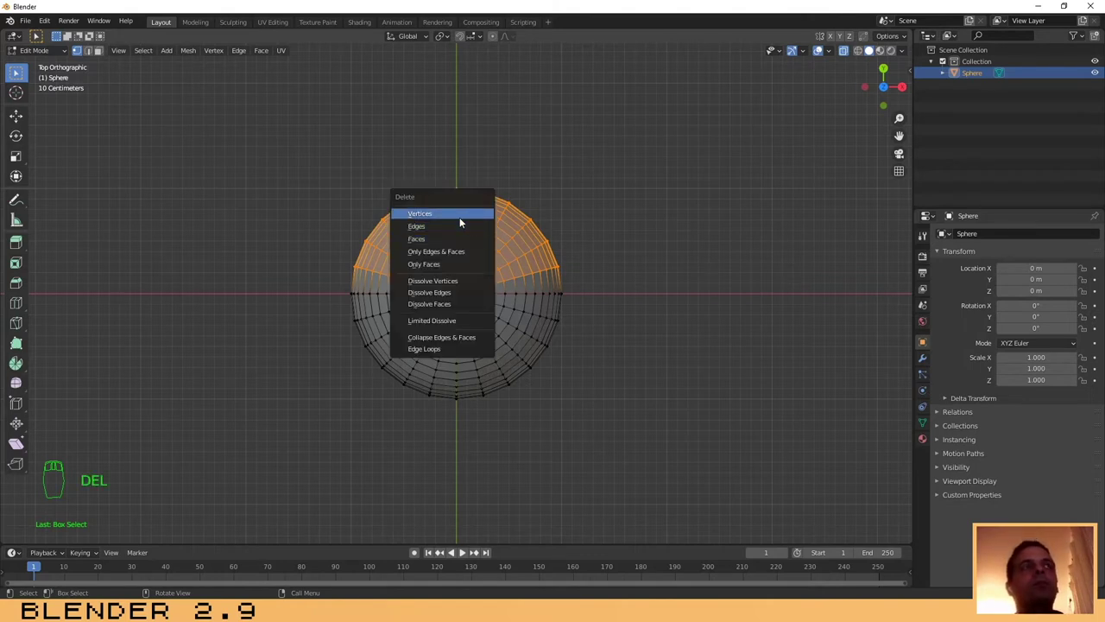
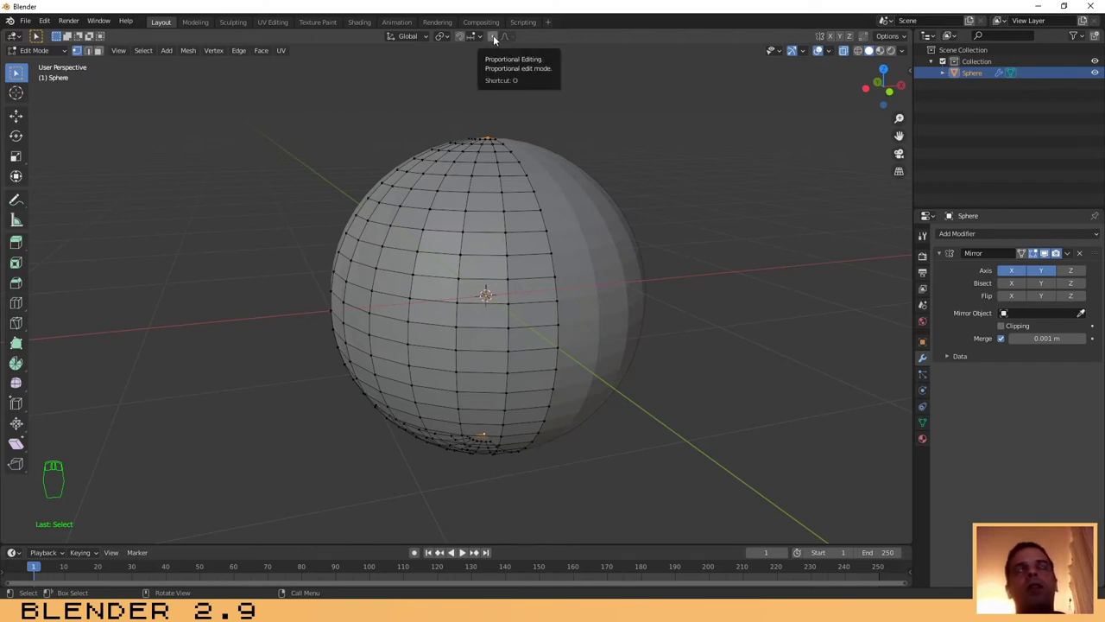
Step: Choose Smooth falloff for proportional editing on the mirrored sphere
drag(494, 37, 480, 91)
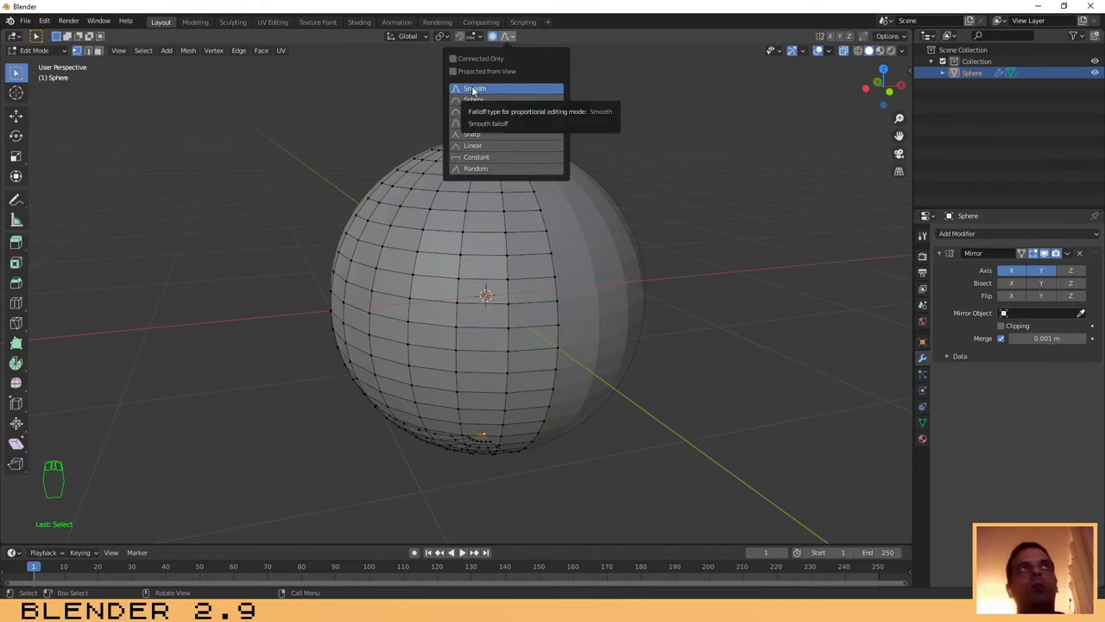
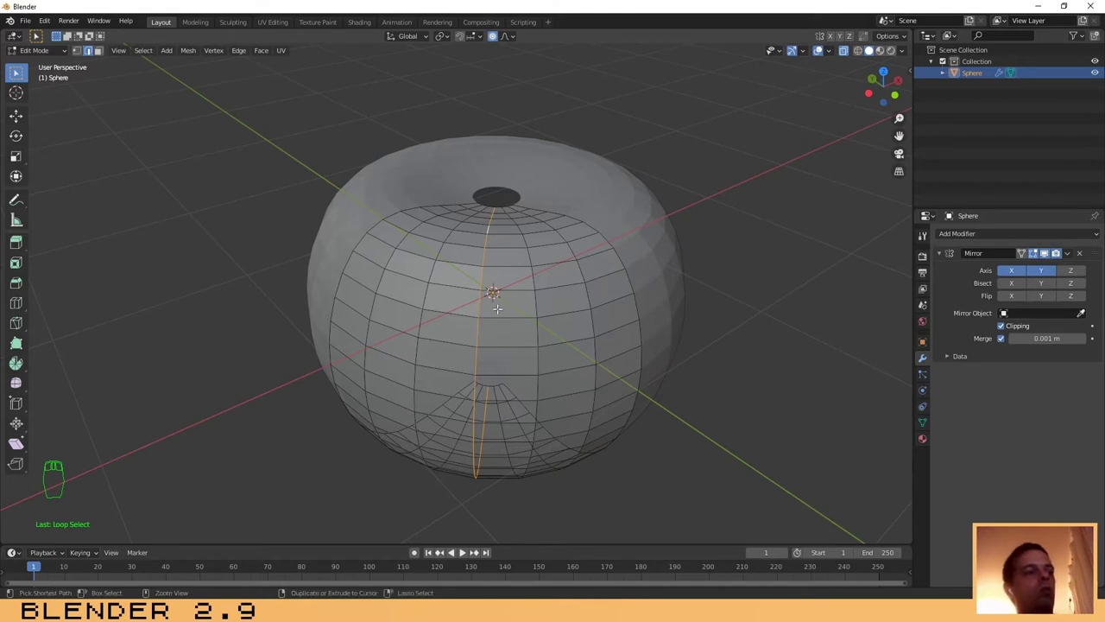
Step: Add a vertical edge loop around the pumpkin body for the grooves
key(ctrl+r)
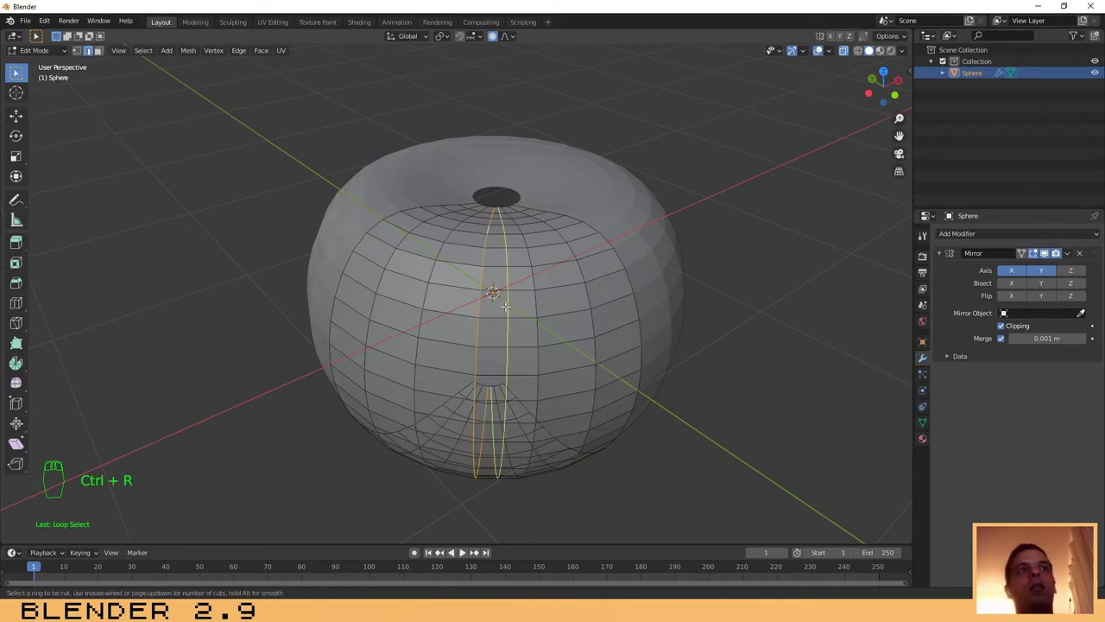
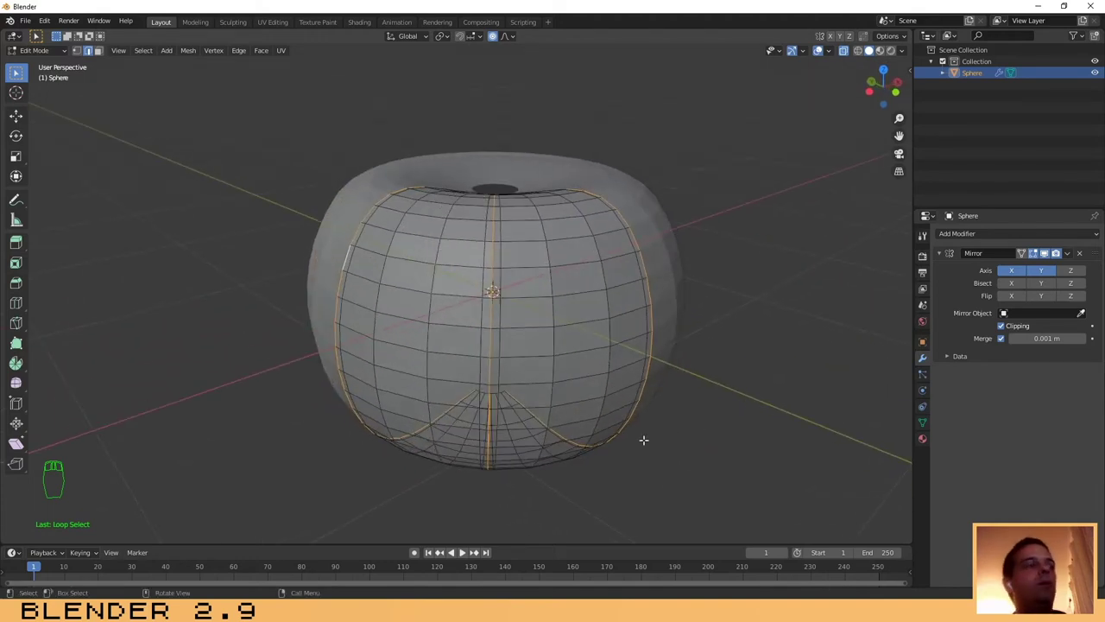
Step: Scale the selected groove loops inward with proportional editing
key(s)
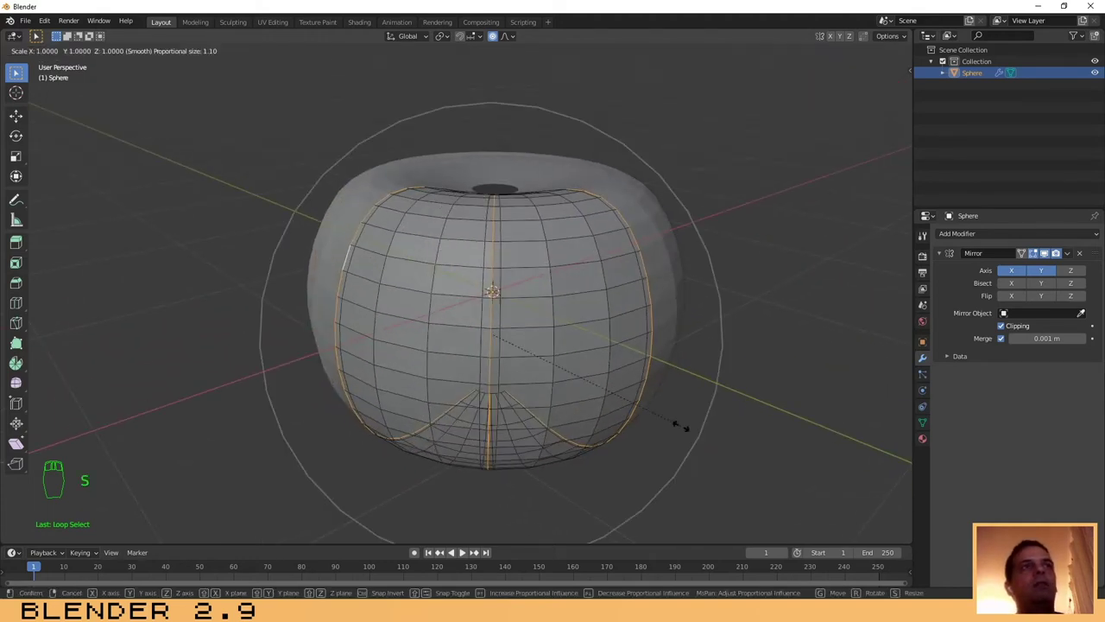
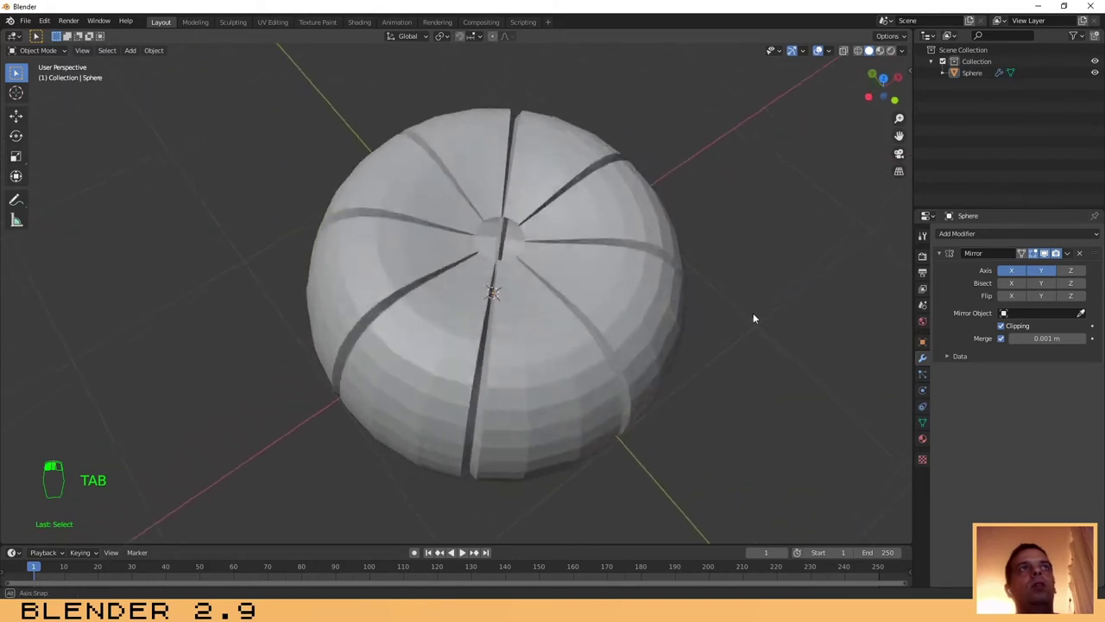
middle_click(711, 248)
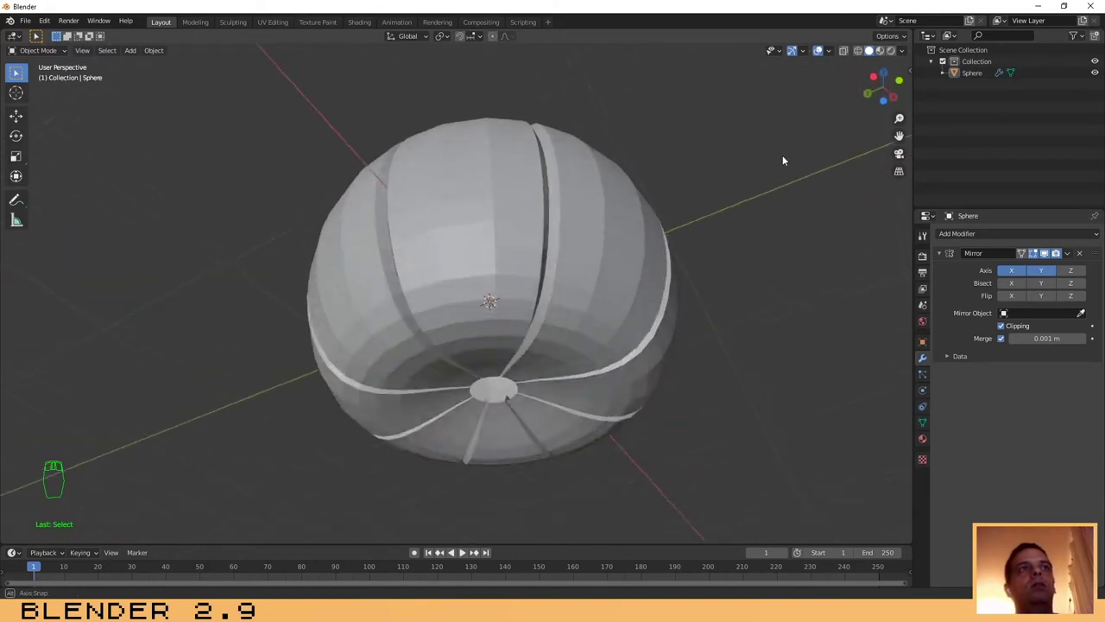
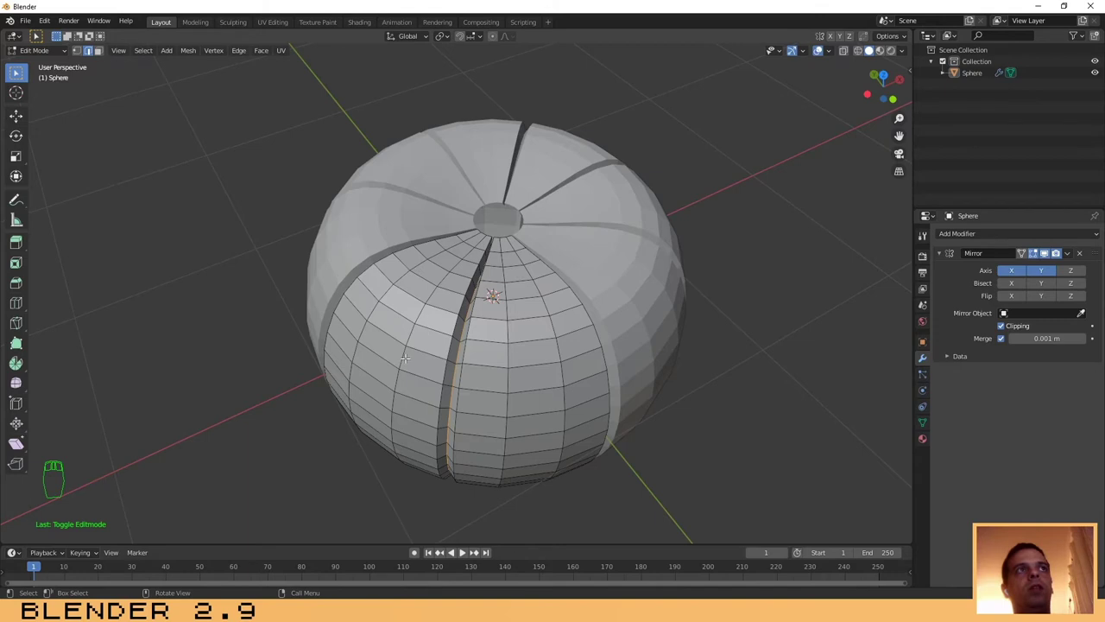
key(Tab)
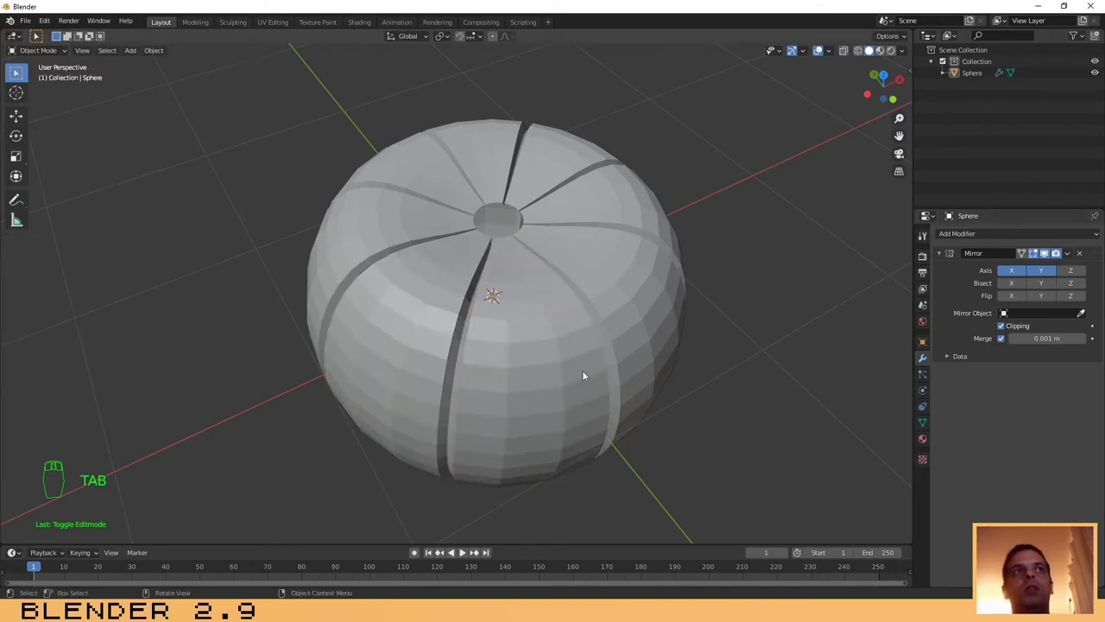
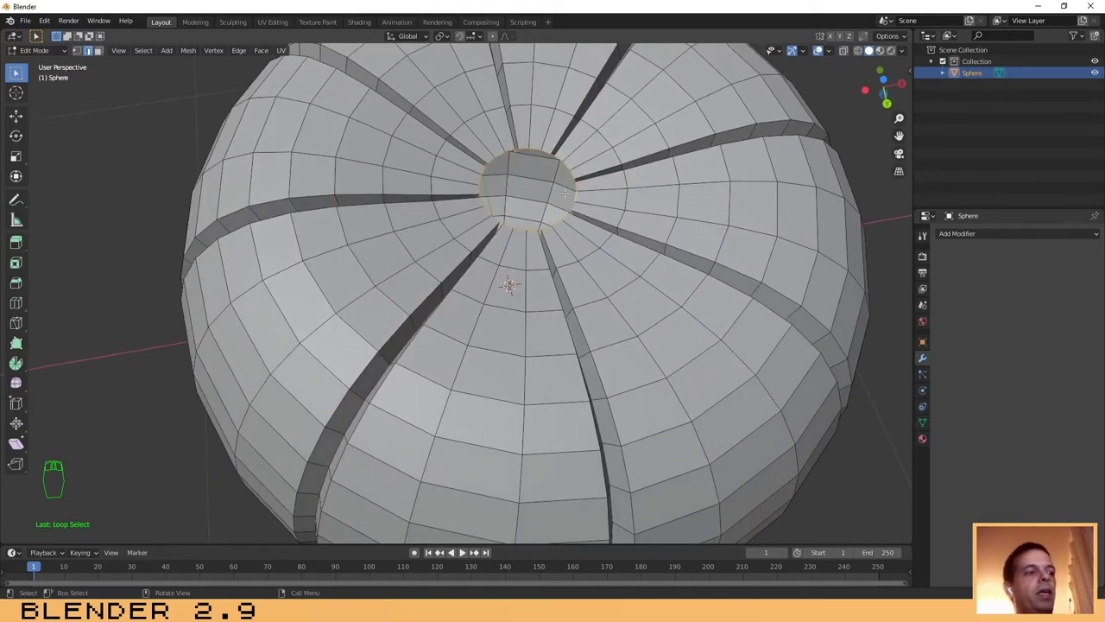
Step: Scale the ring of faces around the pumpkin's top opening
key(s)
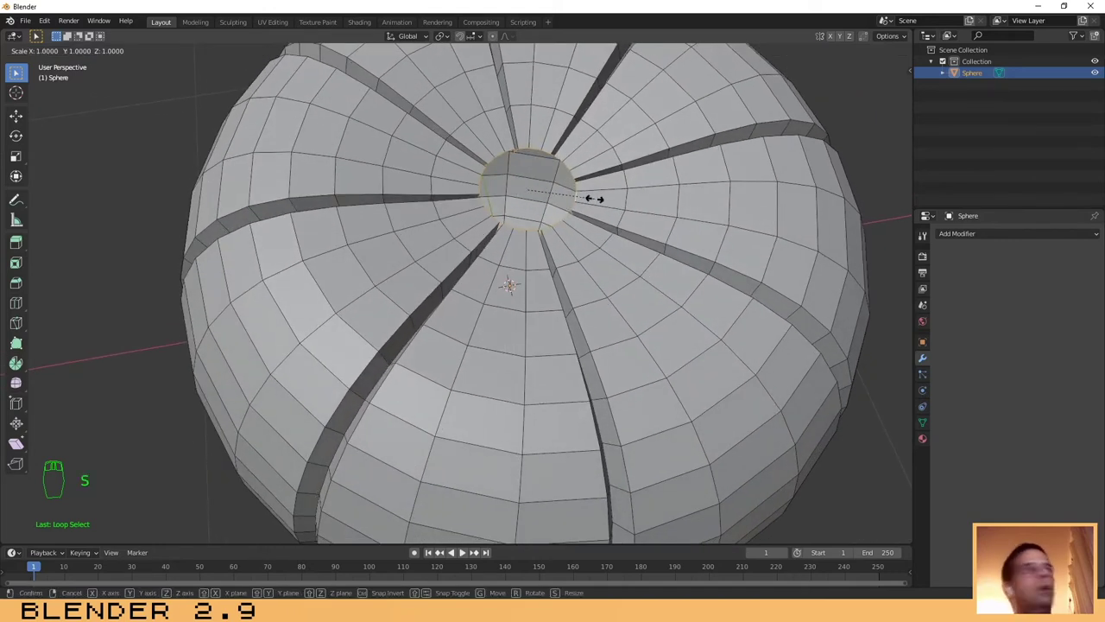
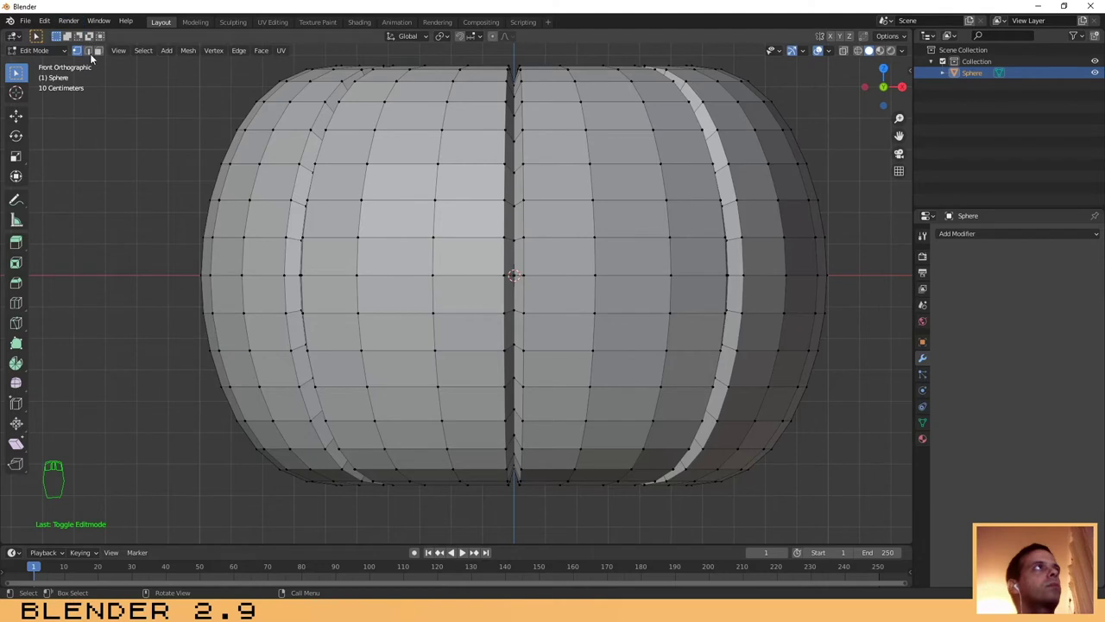
Step: Knife-cut triangular eye outlines into the pumpkin front and return to front view
drag(22, 330, 26, 327)
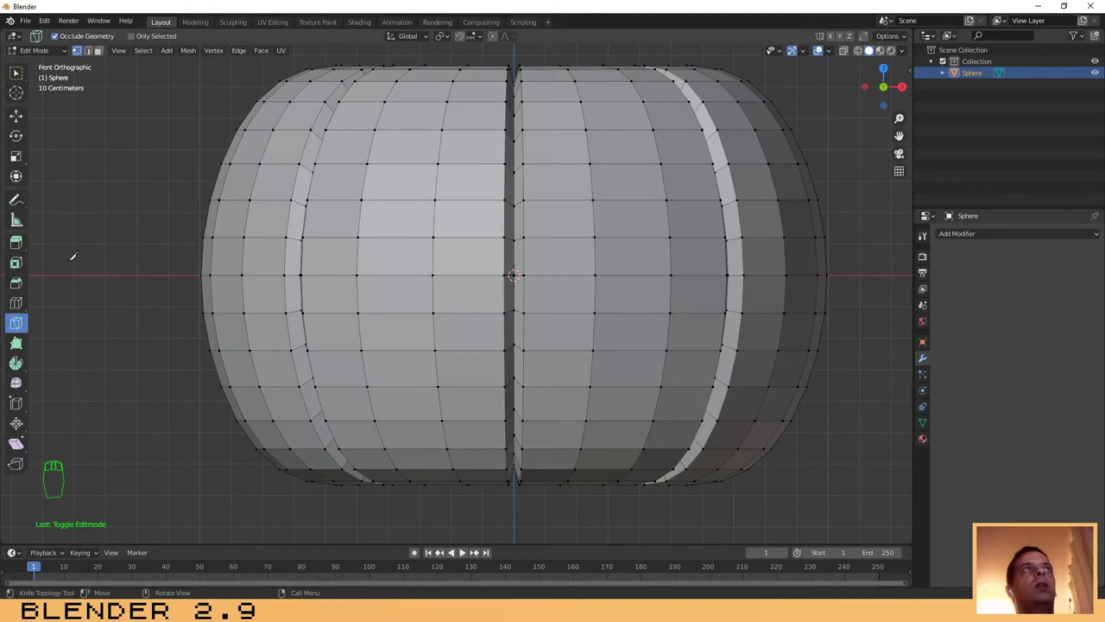
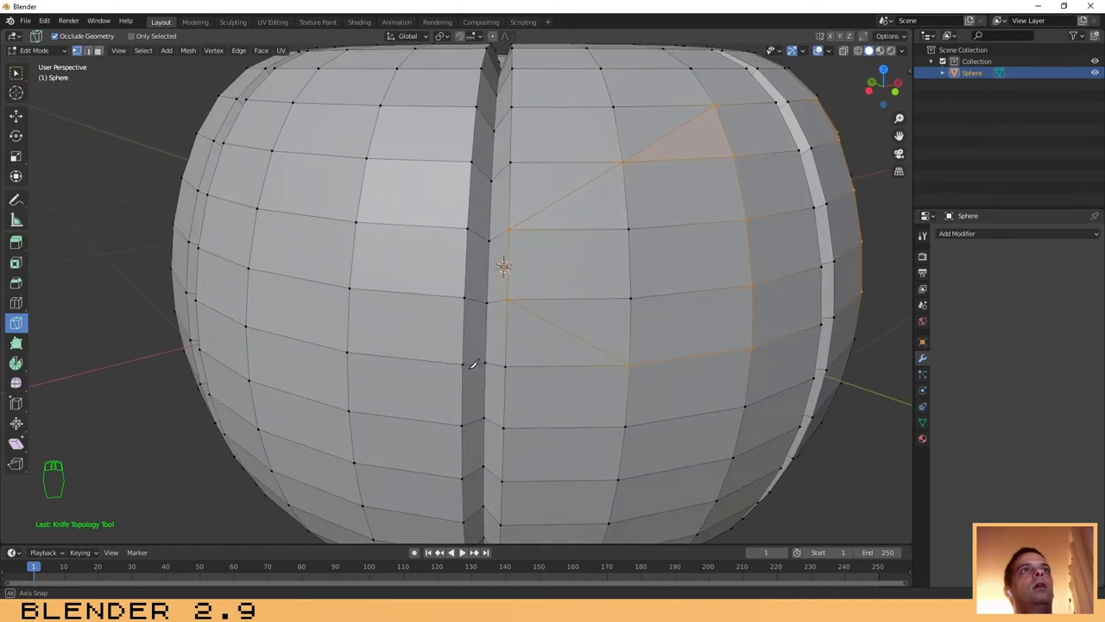
key(KP_1)
Step: Switch to face selection to pick the carved eye faces
drag(103, 54, 101, 57)
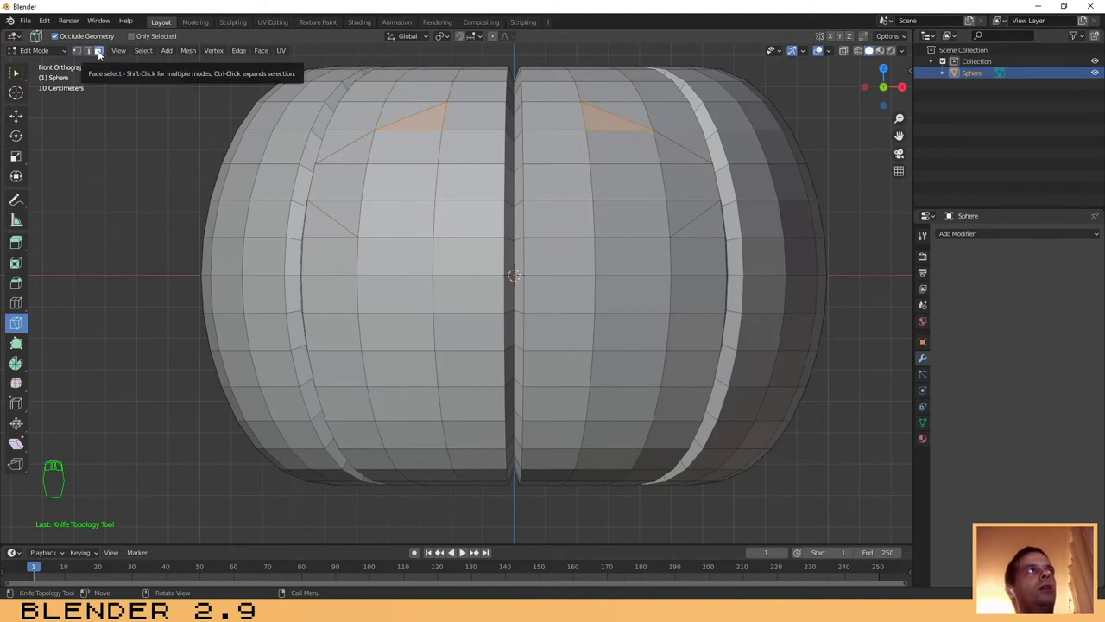
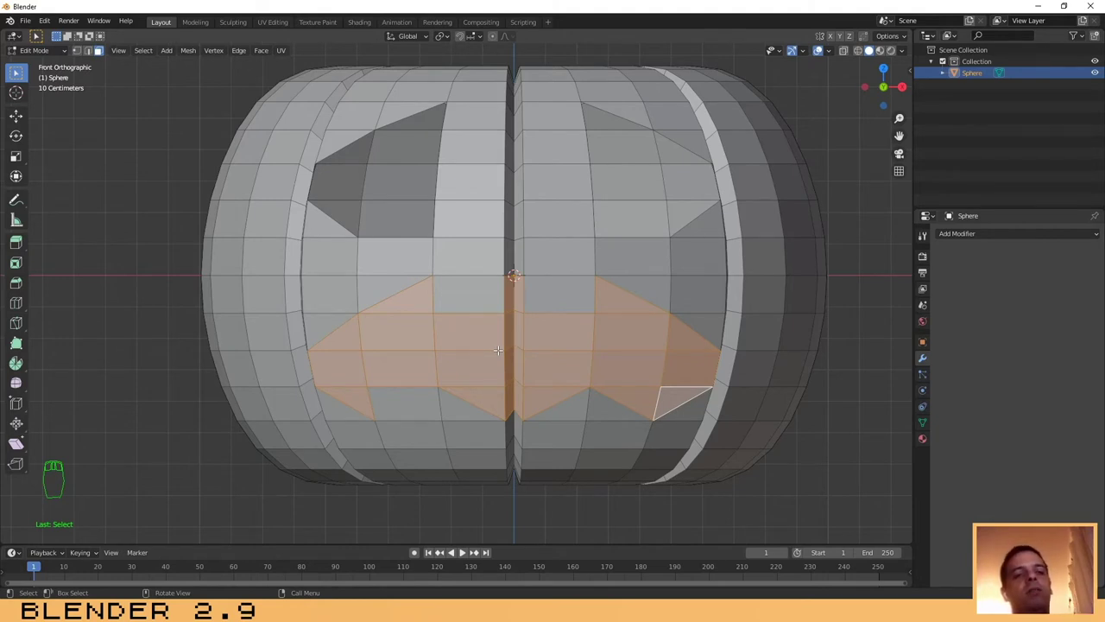
Step: Bring up the delete options for the selected mouth faces
key(Delete)
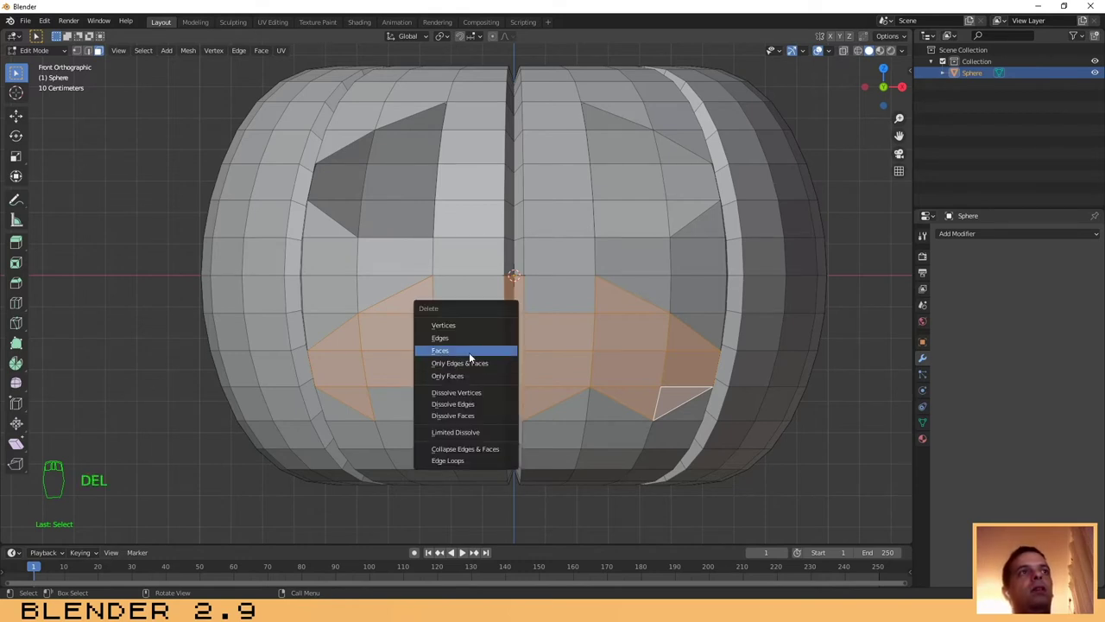
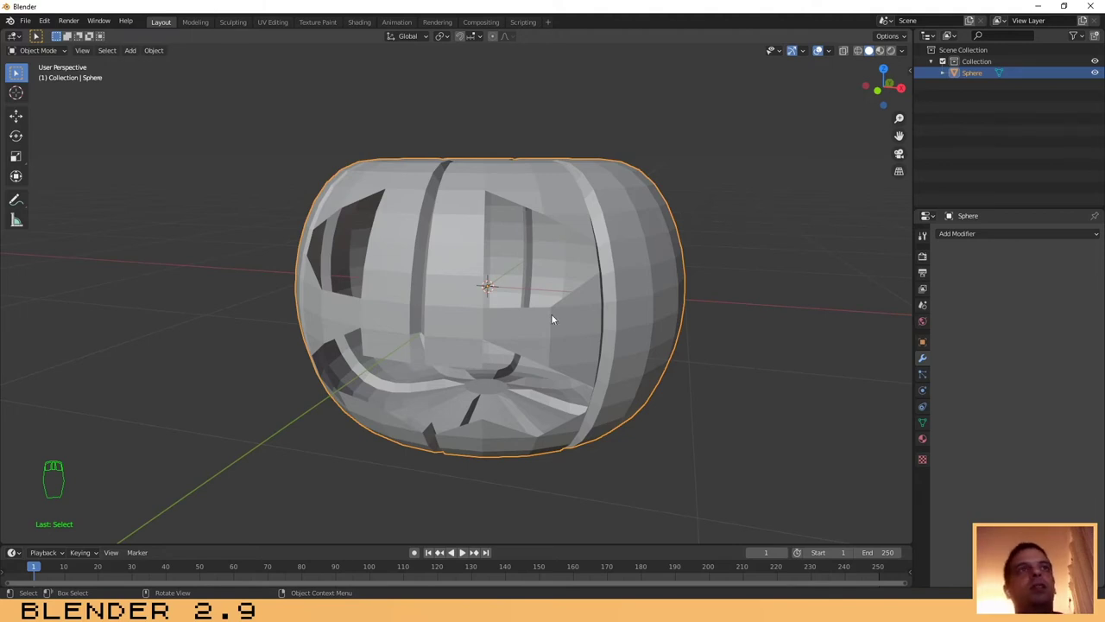
Step: Add a Solidify modifier giving the pumpkin shell a 0.19 m wall thickness
drag(718, 308, 701, 317)
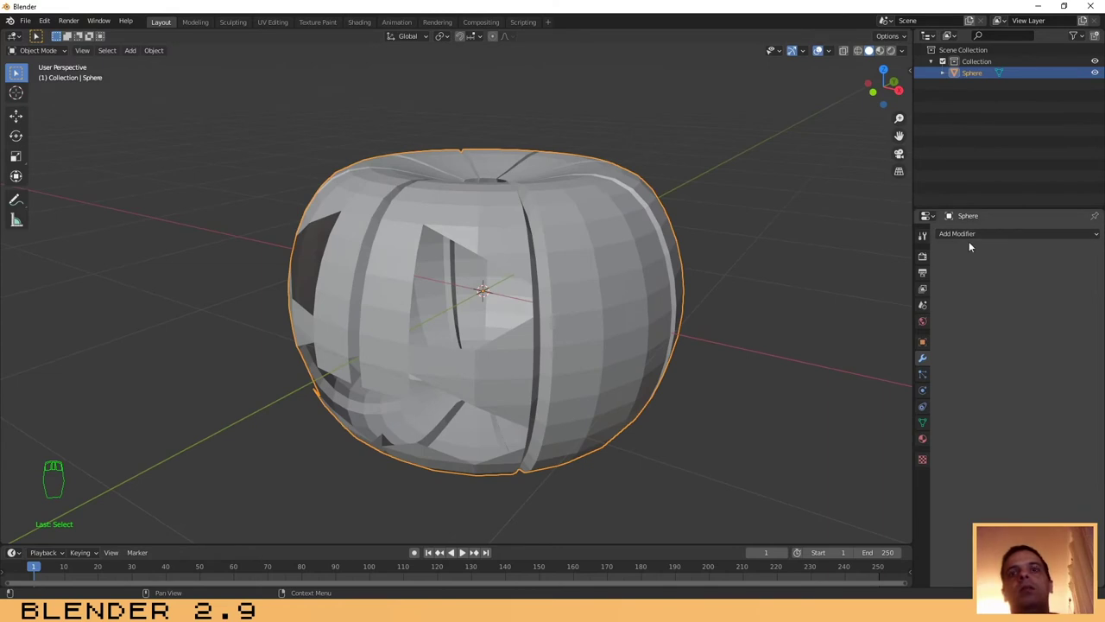
drag(960, 234, 881, 414)
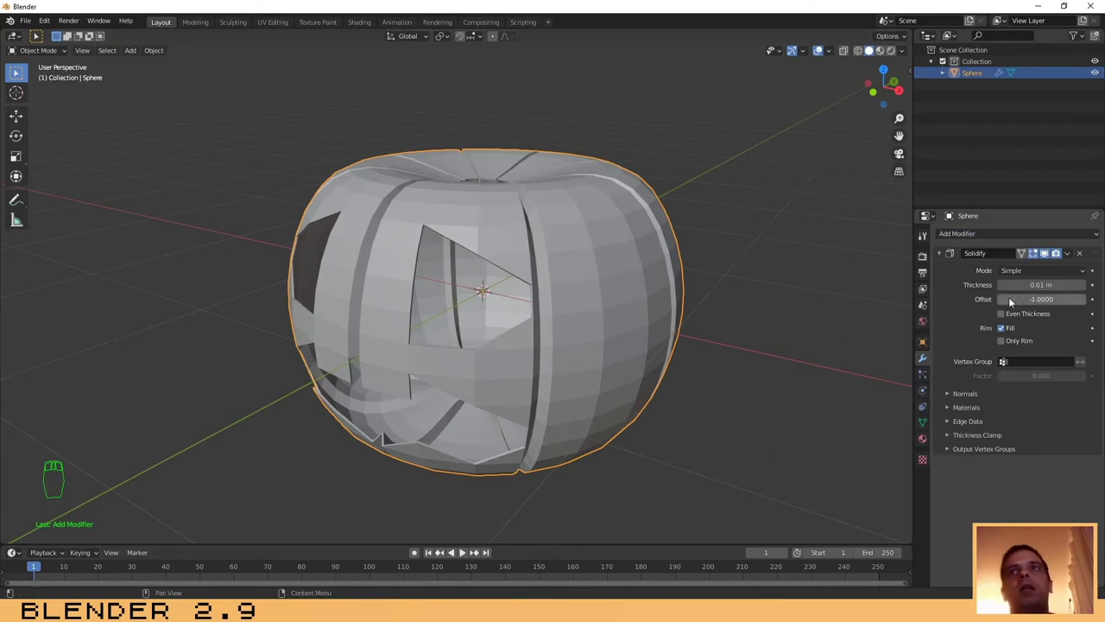
drag(1088, 287, 575, 411)
middle_click(576, 411)
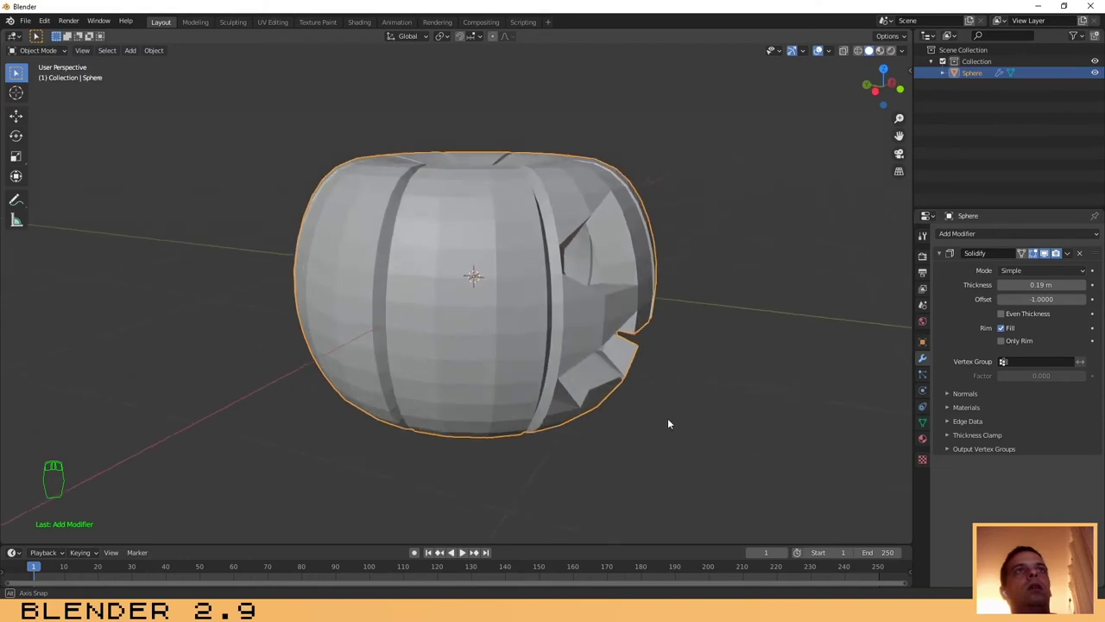
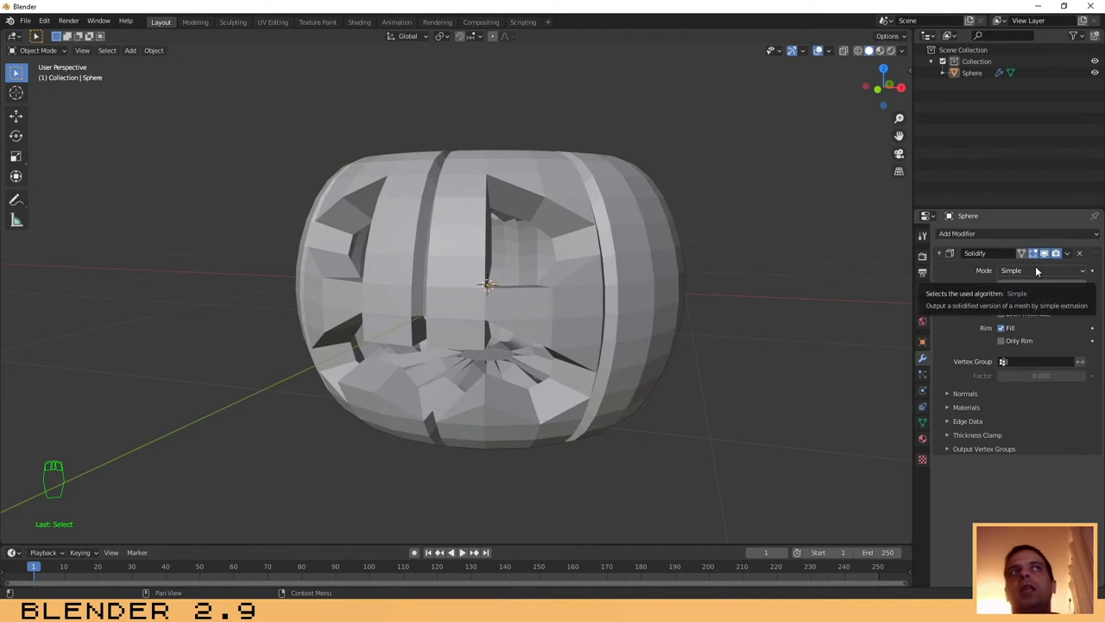
Step: Apply the Solidify modifier so the thickness is baked into the mesh
drag(1071, 259, 1047, 266)
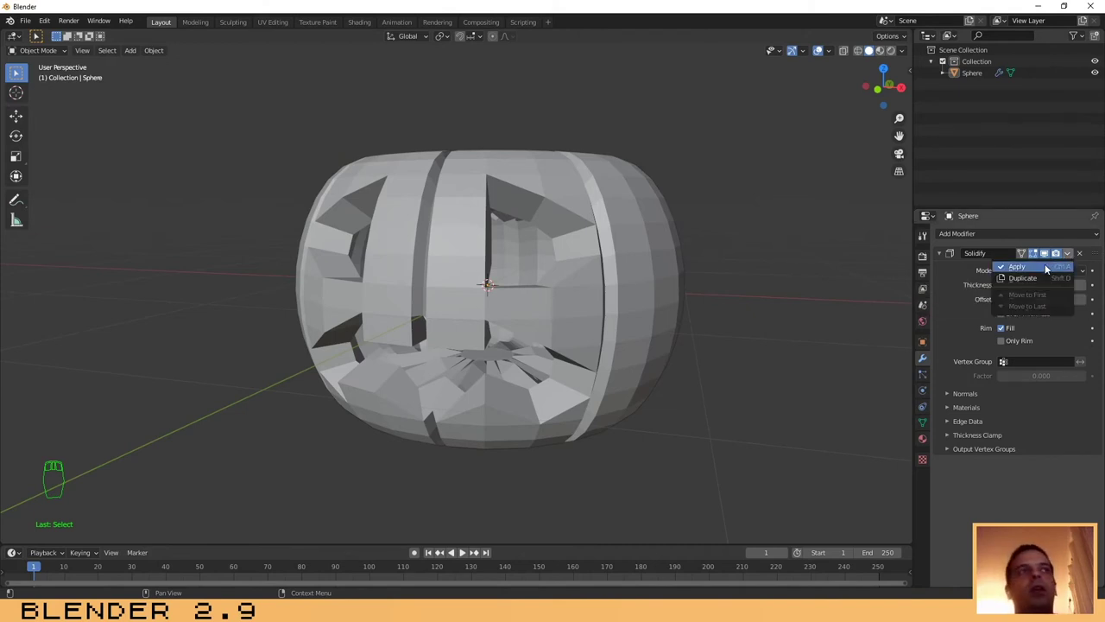
drag(967, 231, 904, 425)
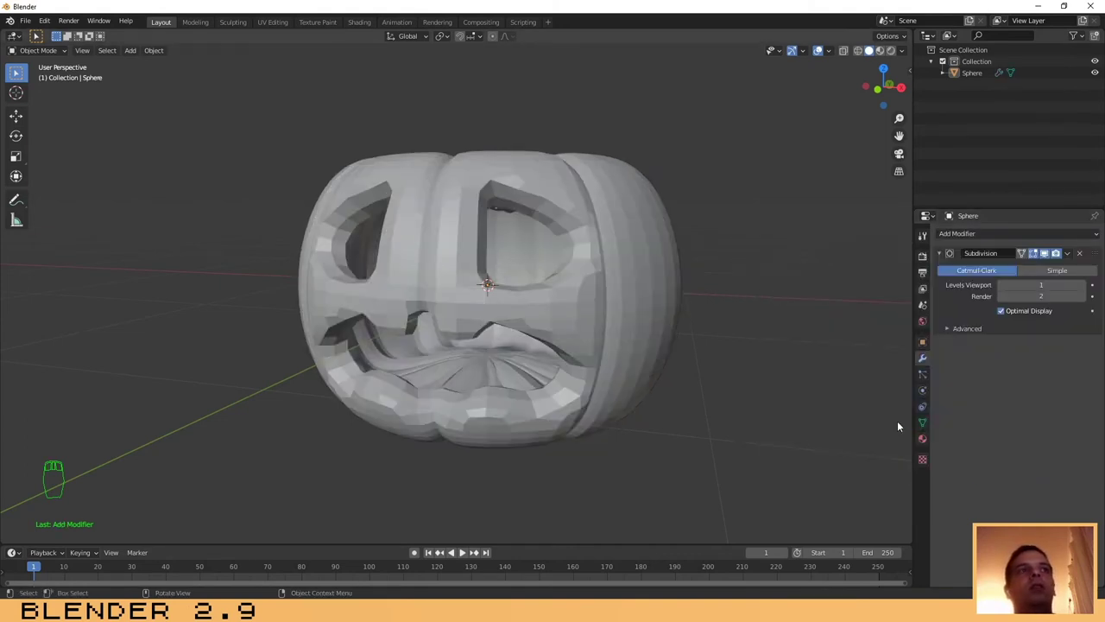
drag(1086, 286, 671, 412)
middle_click(709, 323)
drag(670, 412, 756, 309)
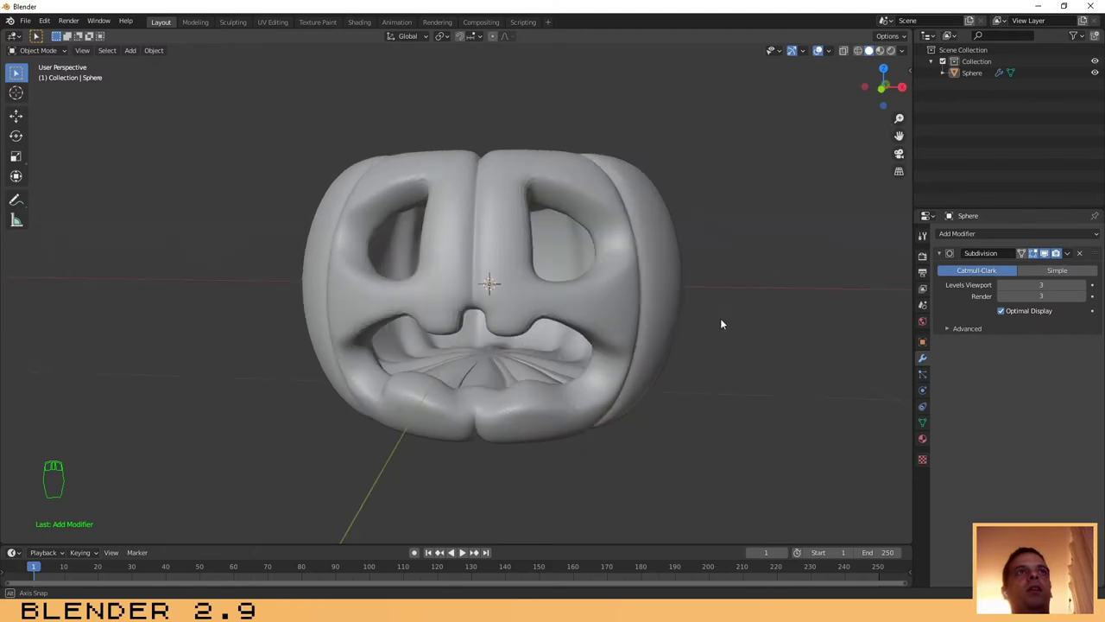
drag(717, 352, 668, 374)
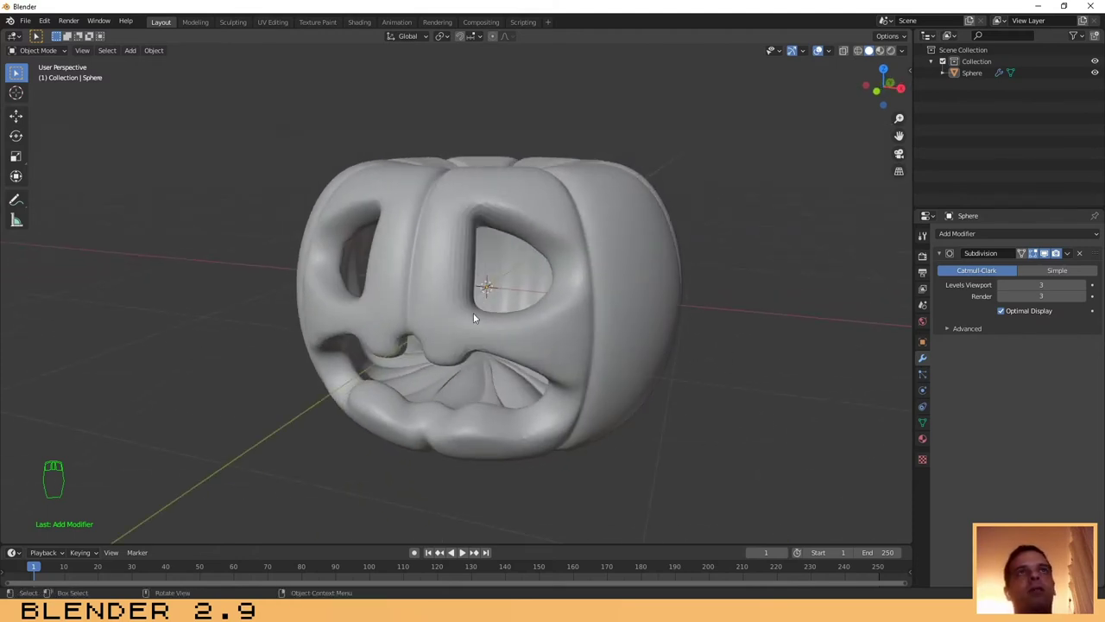
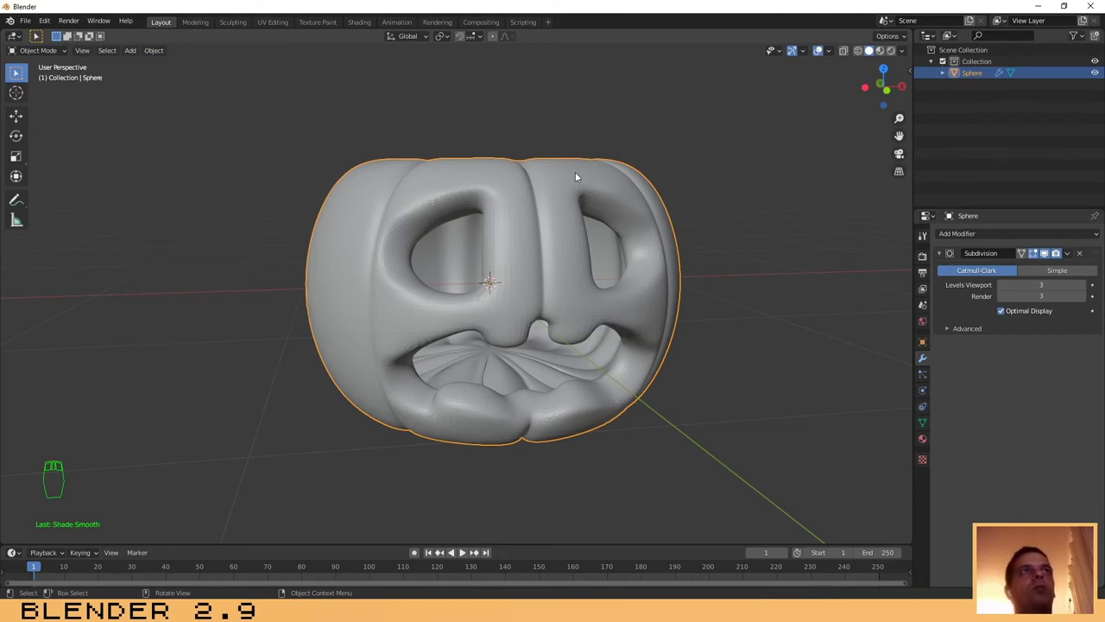
drag(703, 381, 692, 390)
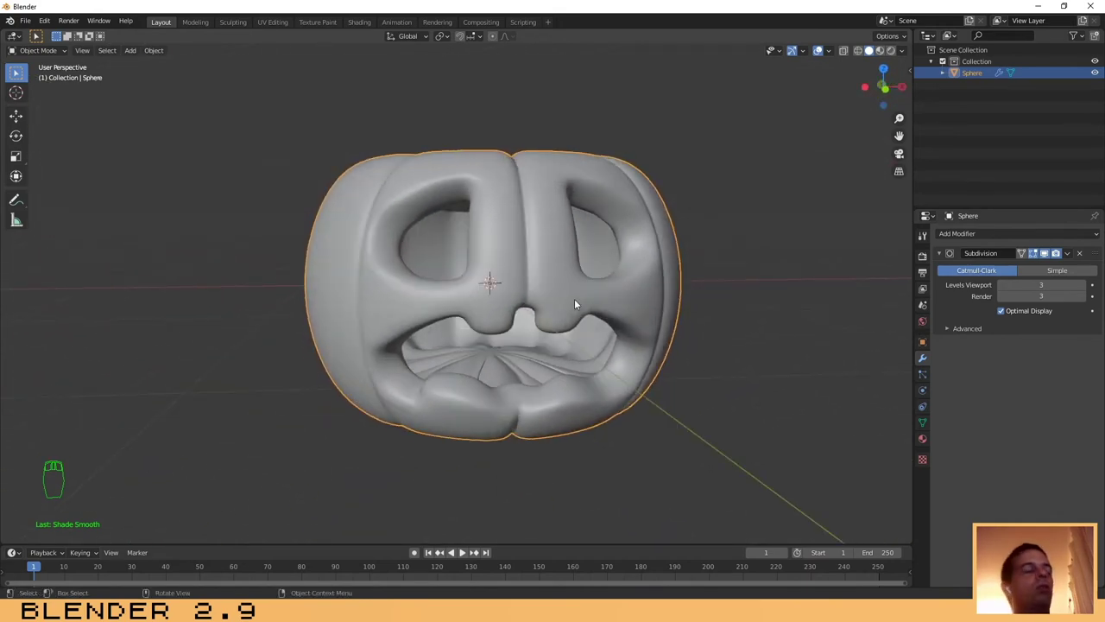
Step: Enter Edit Mode on the pumpkin to clean up the carved face openings
key(Tab)
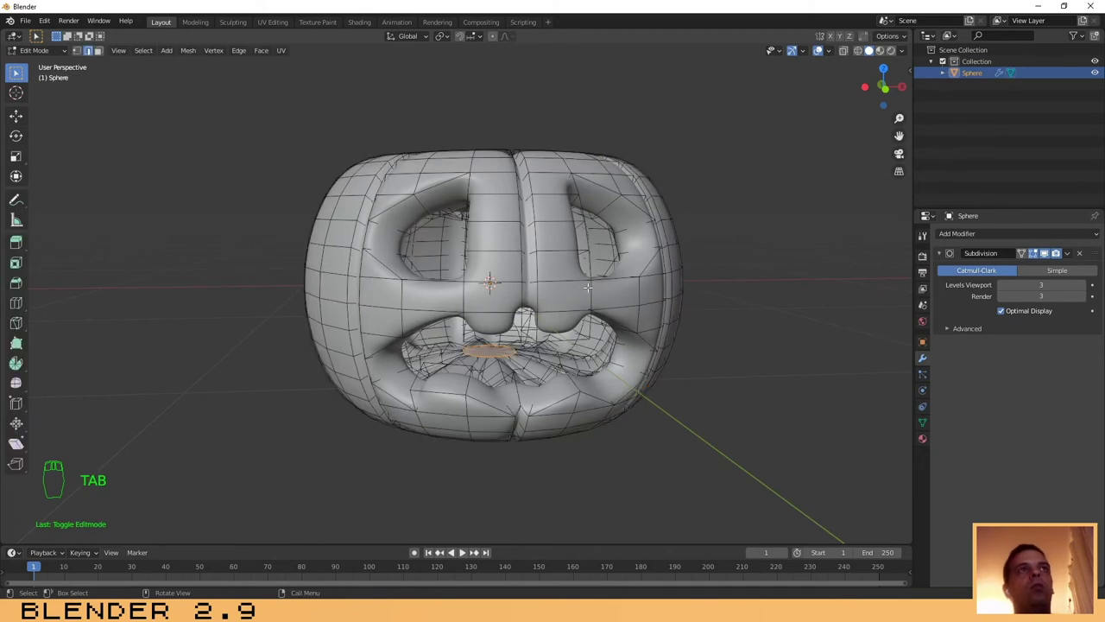
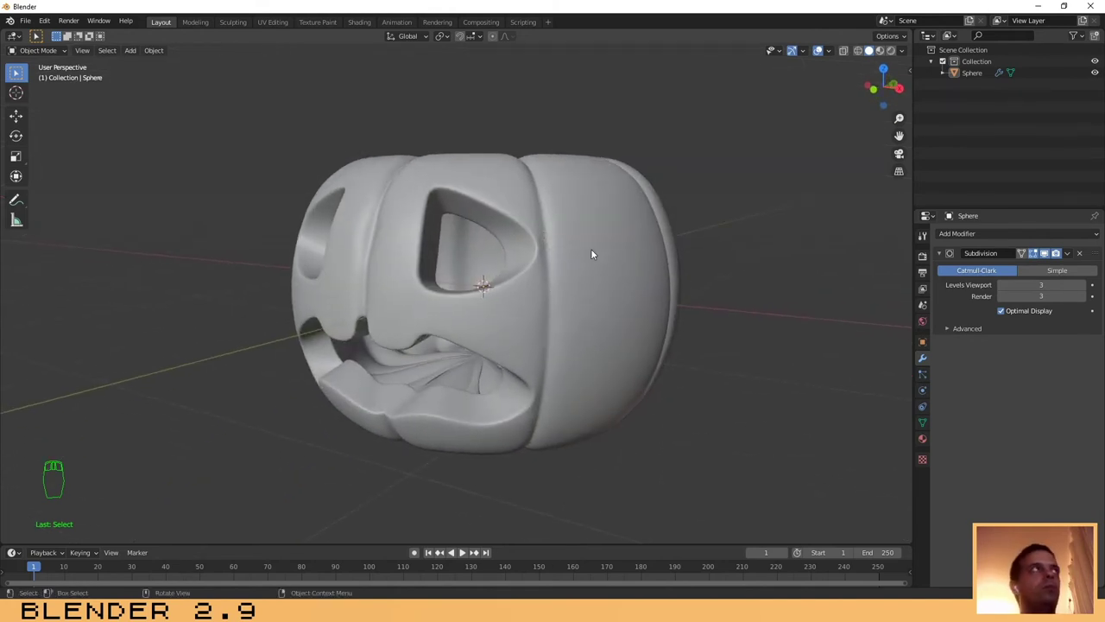
Step: Frame the pumpkin in front view and bring up the Add list for a new cylinder
drag(604, 248, 674, 243)
drag(545, 282, 615, 277)
key(KP_1)
drag(753, 285, 633, 368)
key(shift+a)
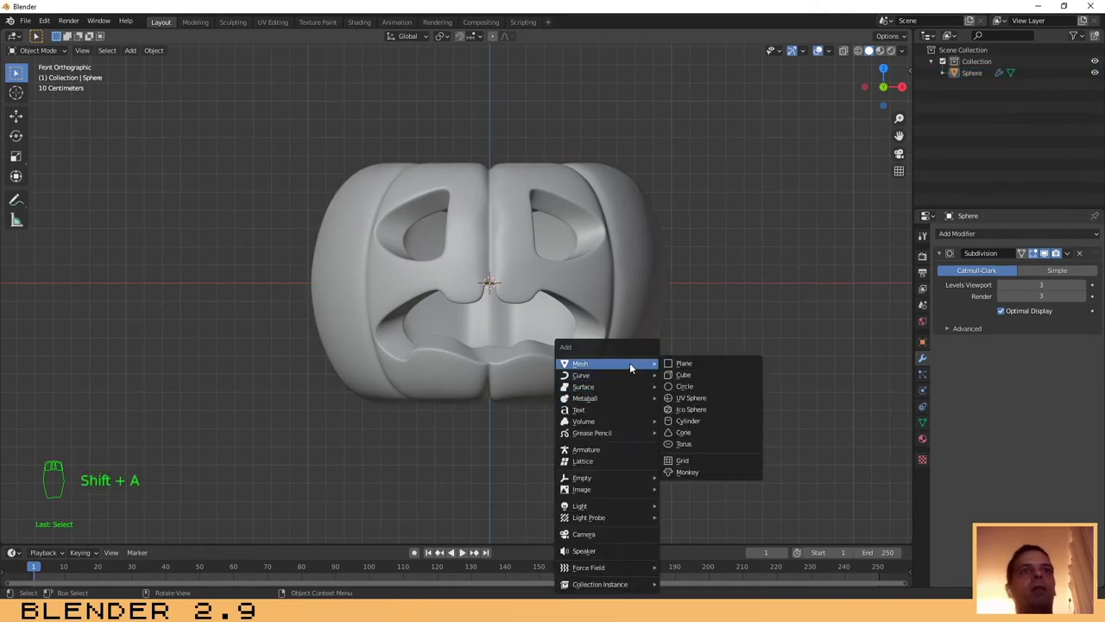
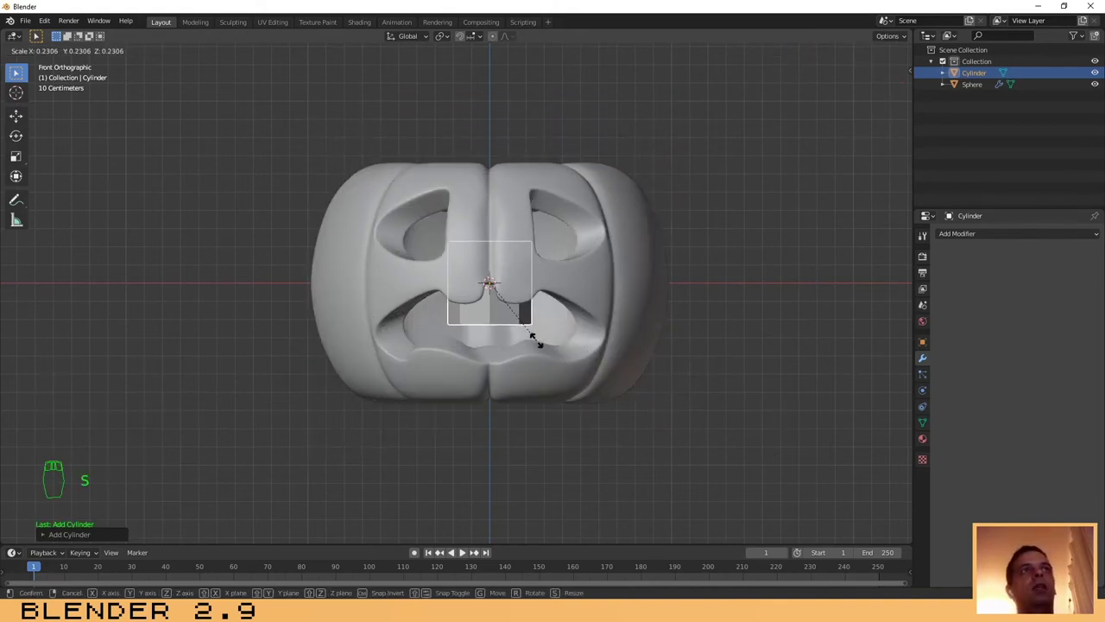
Step: Start moving the small cylinder straight up toward the pumpkin's top
key(g)
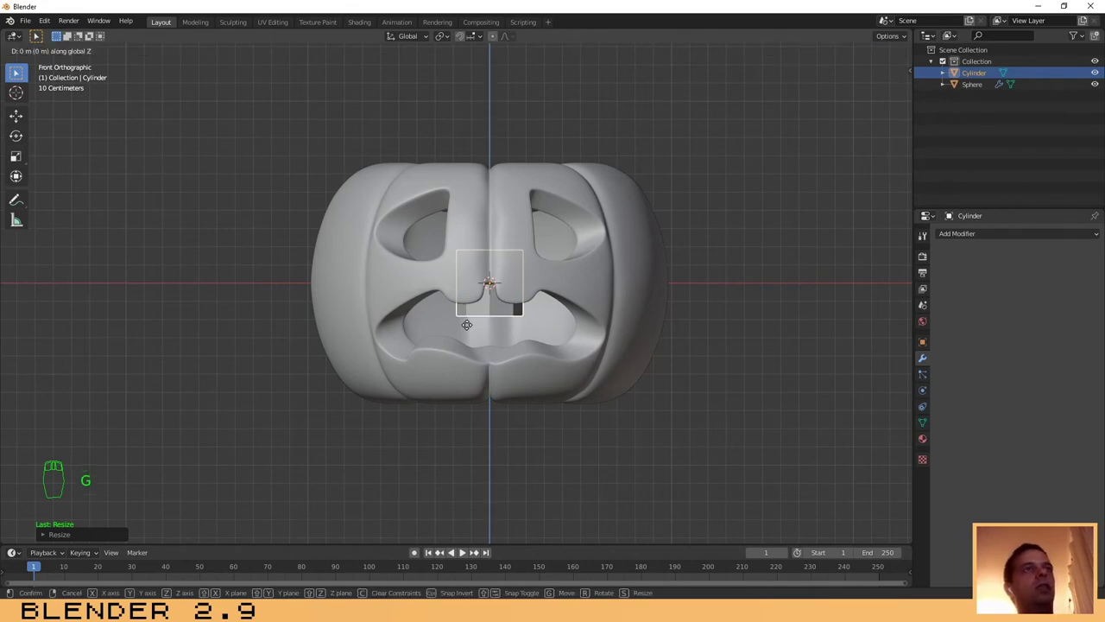
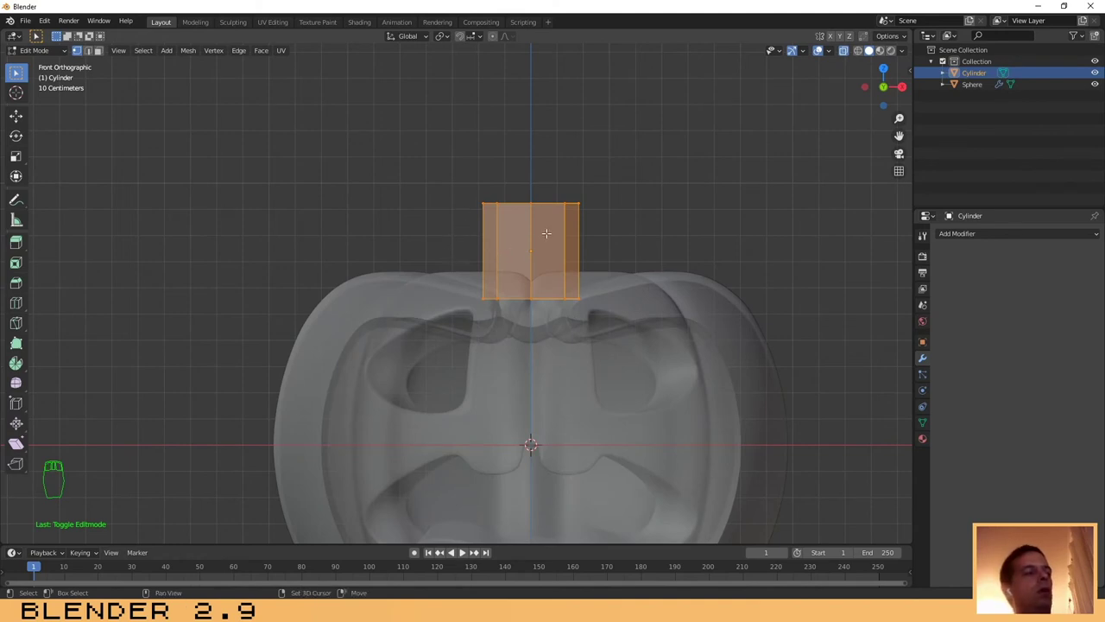
Step: Add a loop cut around the cylinder and begin lowering the stem vertically onto the pumpkin
key(shift+r)
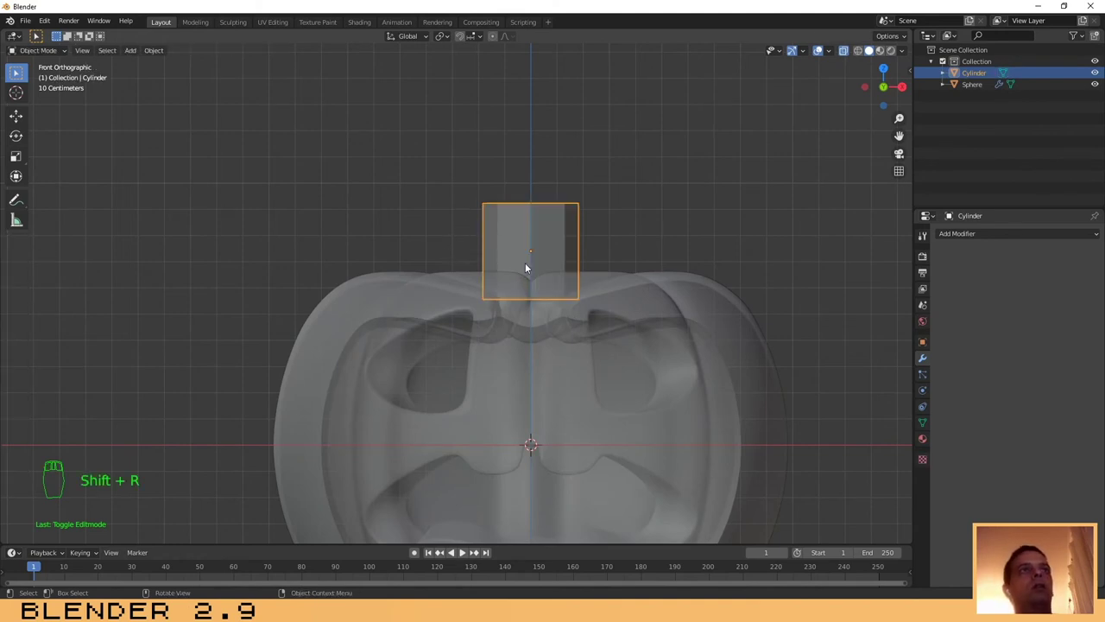
key(ctrl+r)
key(Tab)
key(ctrl+r)
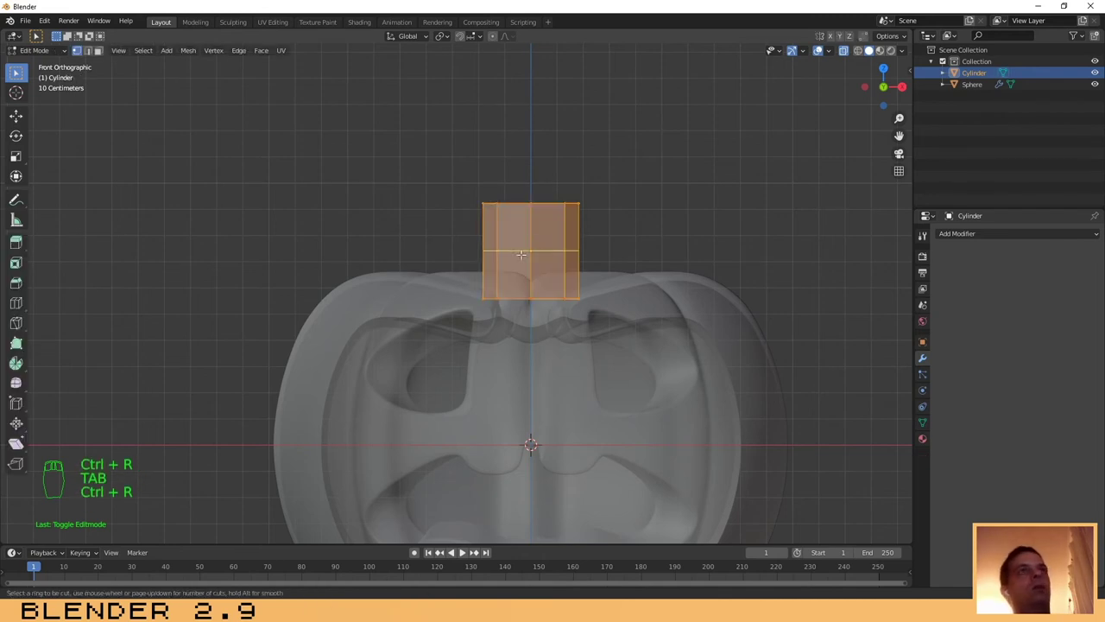
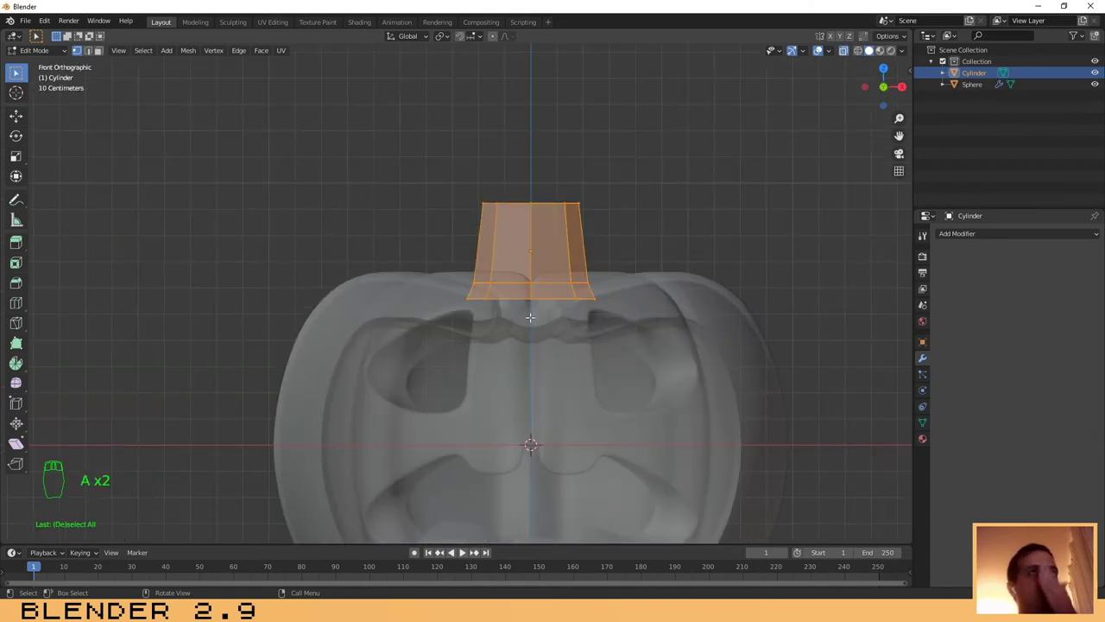
key(a)
key(g)
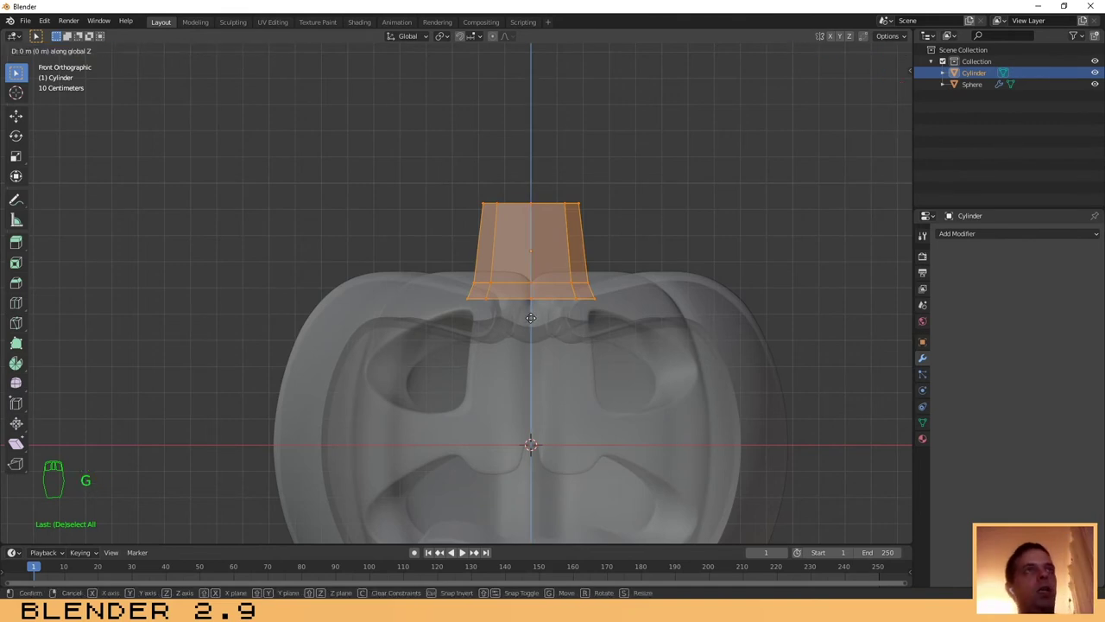
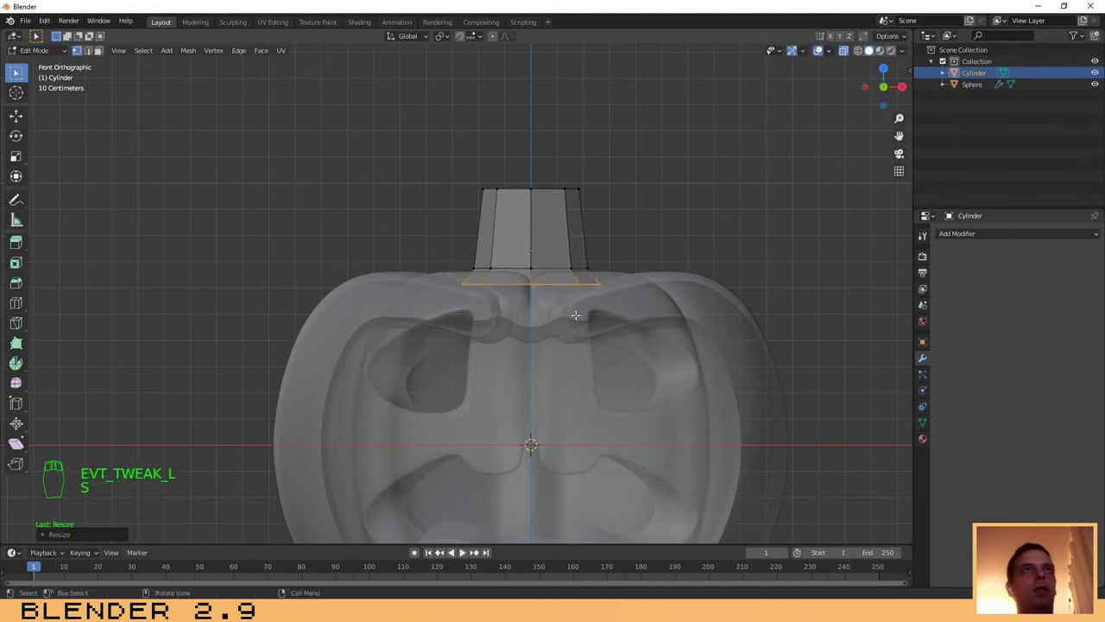
Step: Extrude the stem's base edge loop outward over the pumpkin surface
key(e)
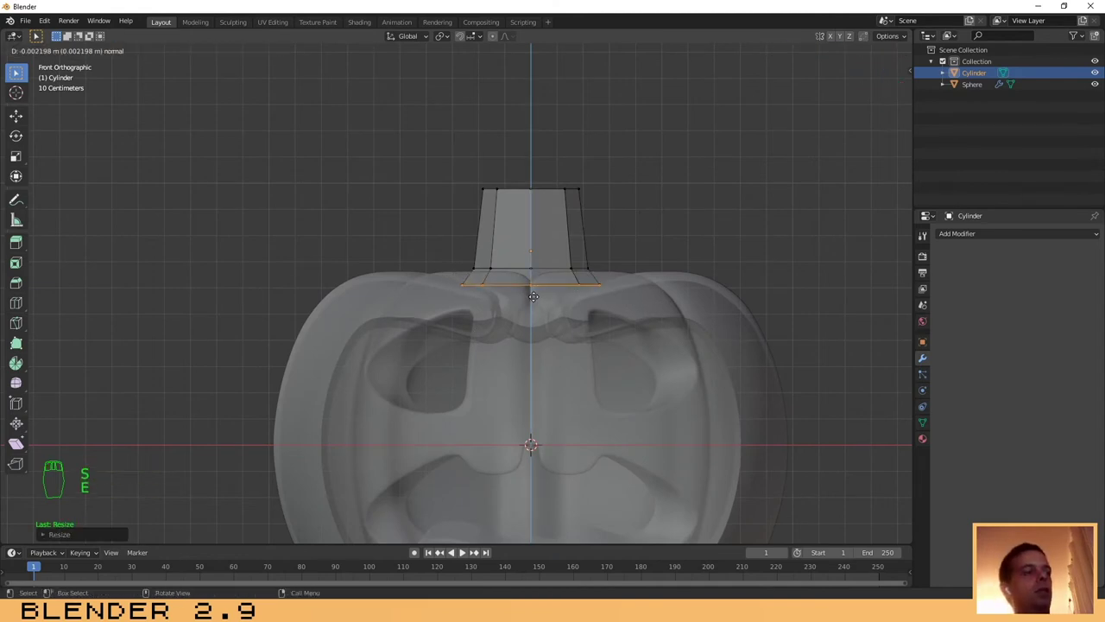
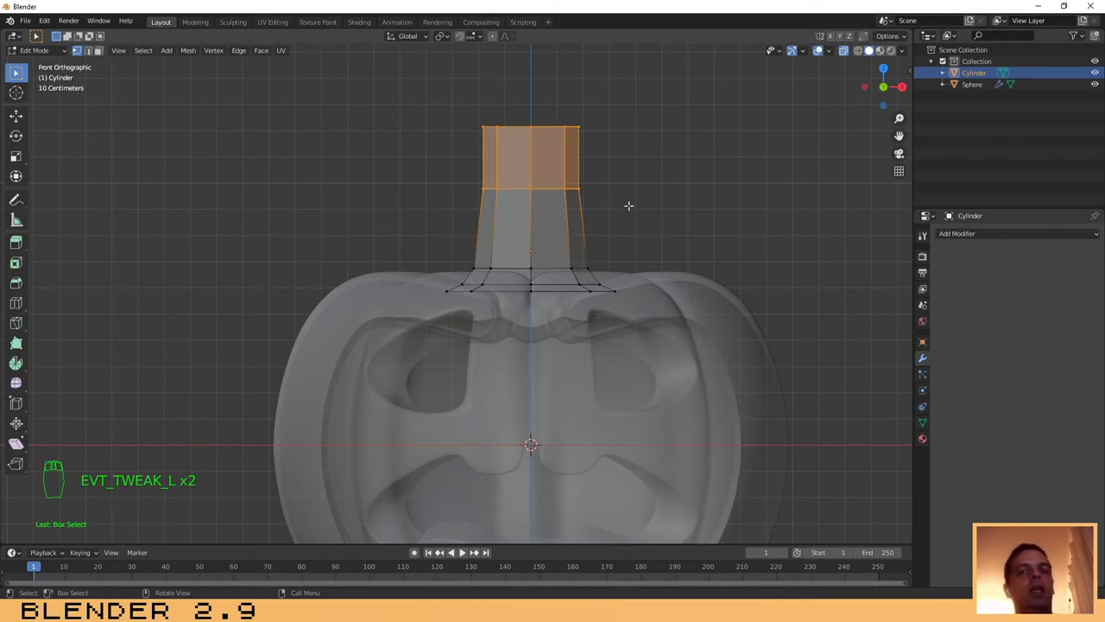
Step: Rotate and shift the stem's top rings and shrink the middle ring into a tapering hook
key(r)
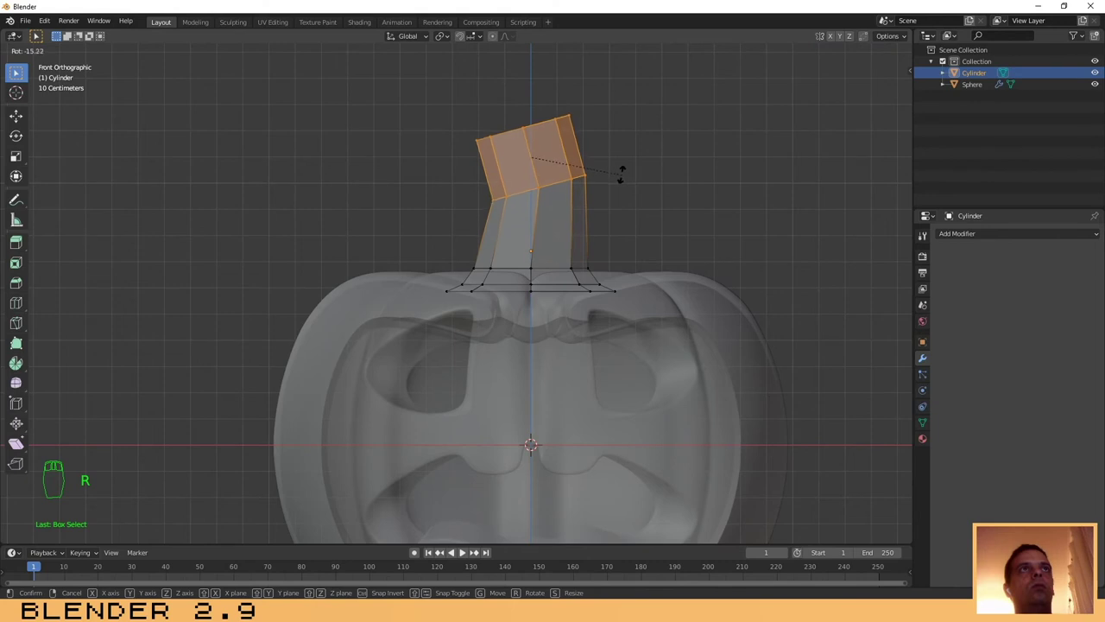
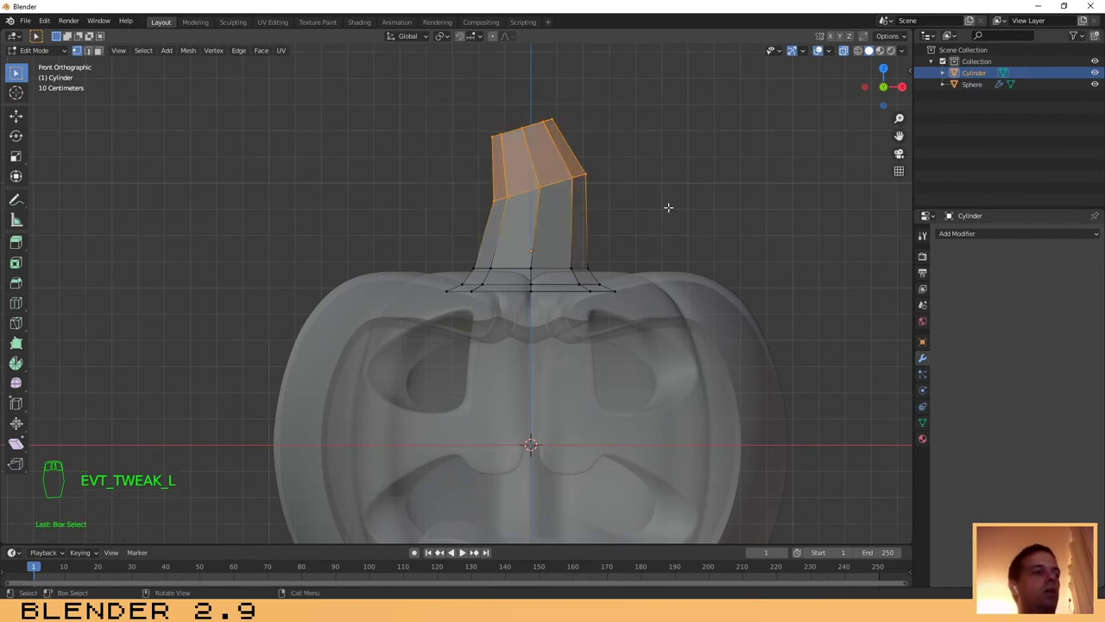
key(g)
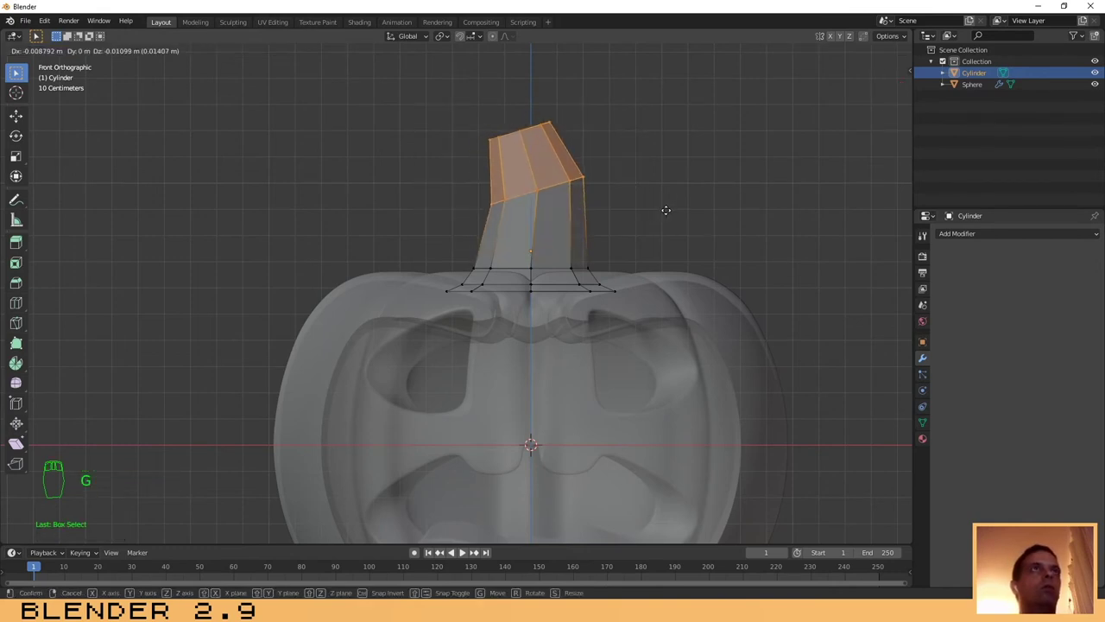
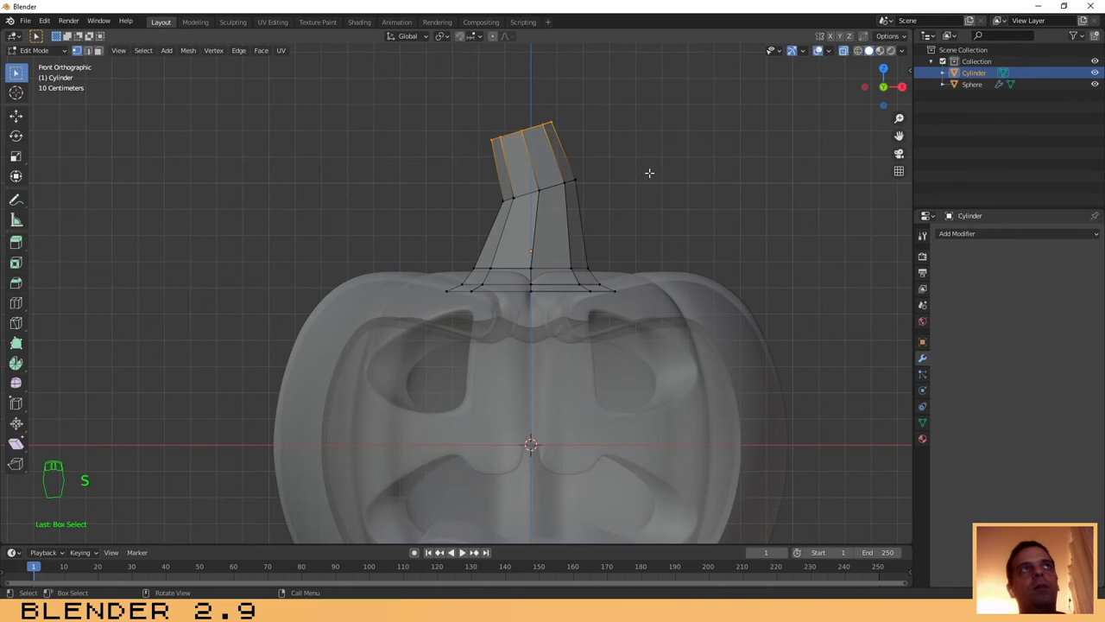
key(r)
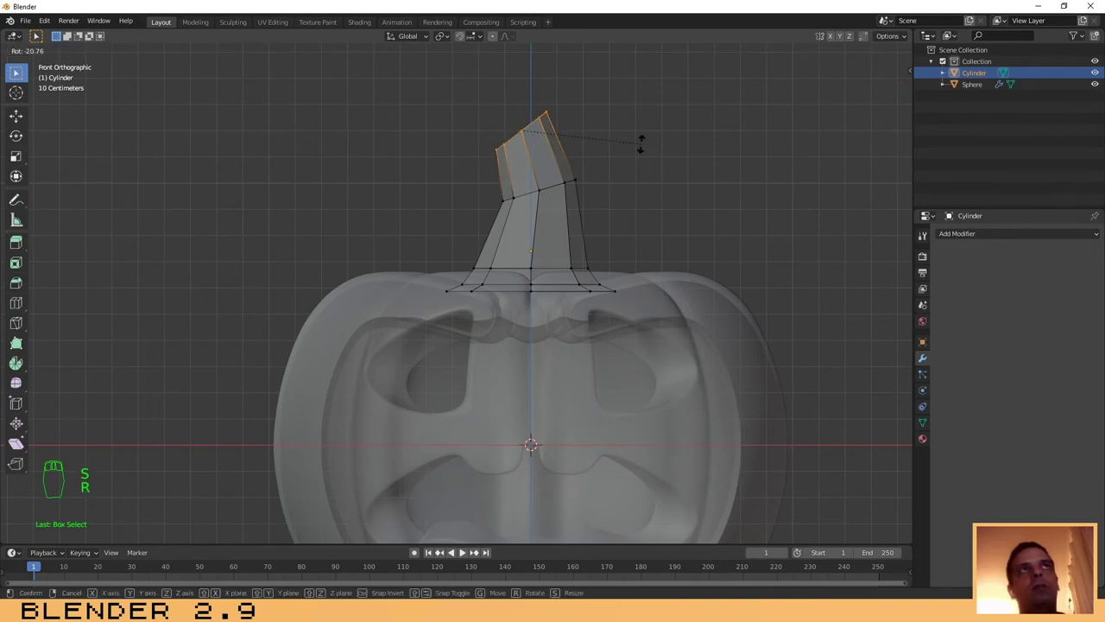
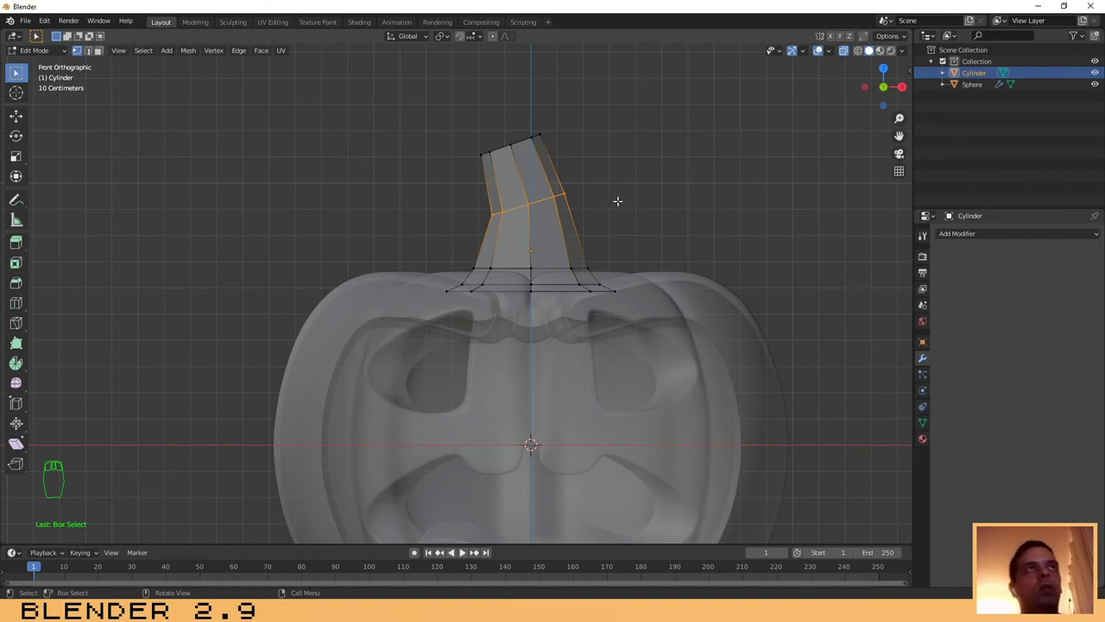
key(s)
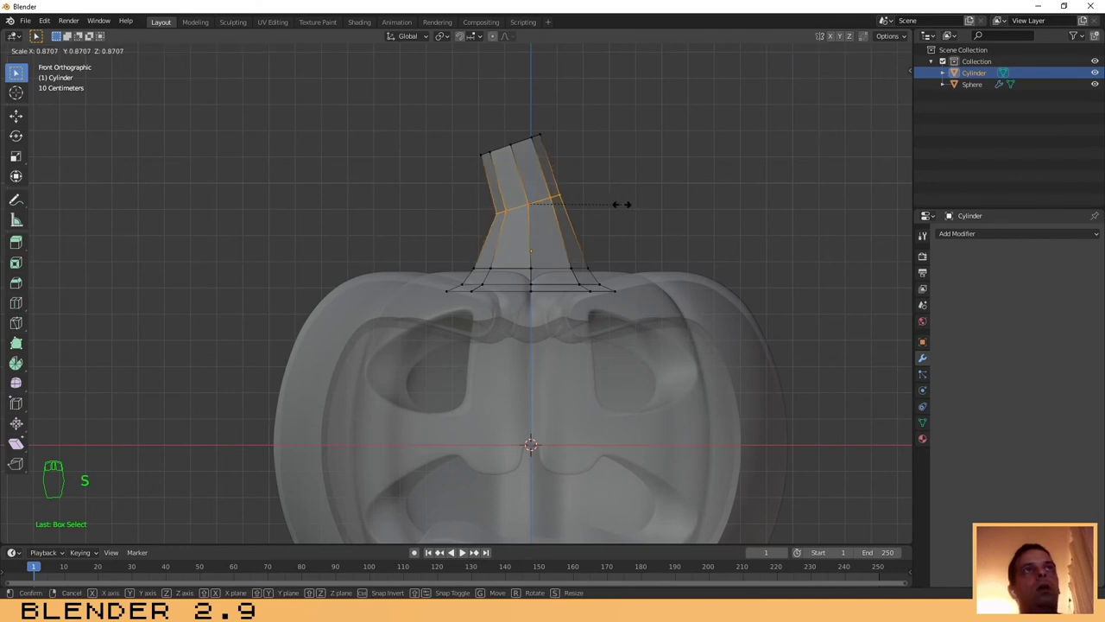
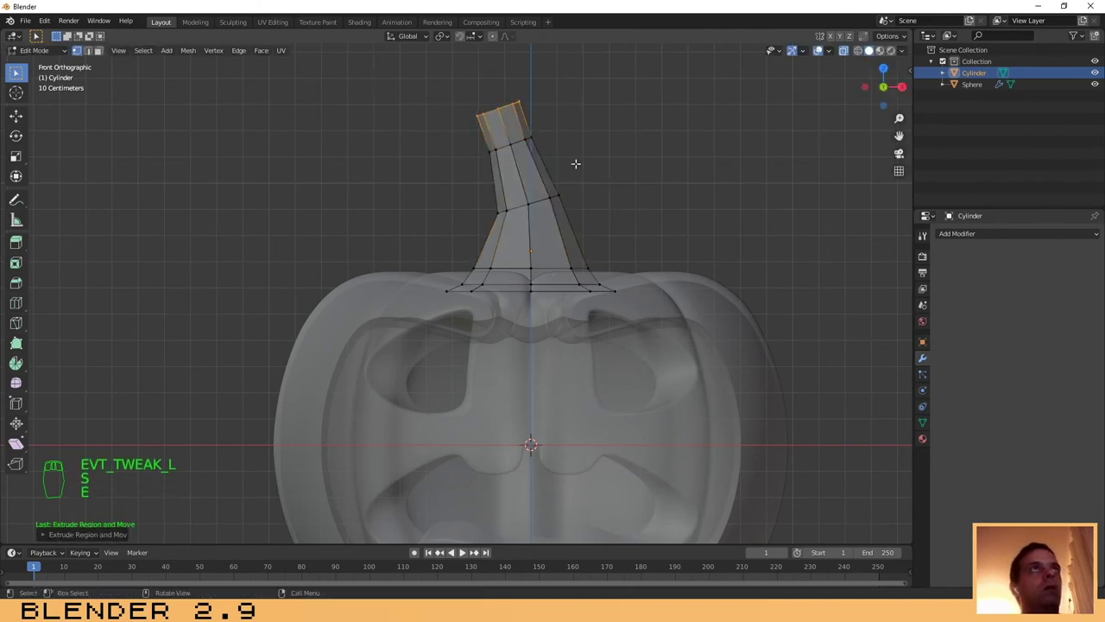
key(r)
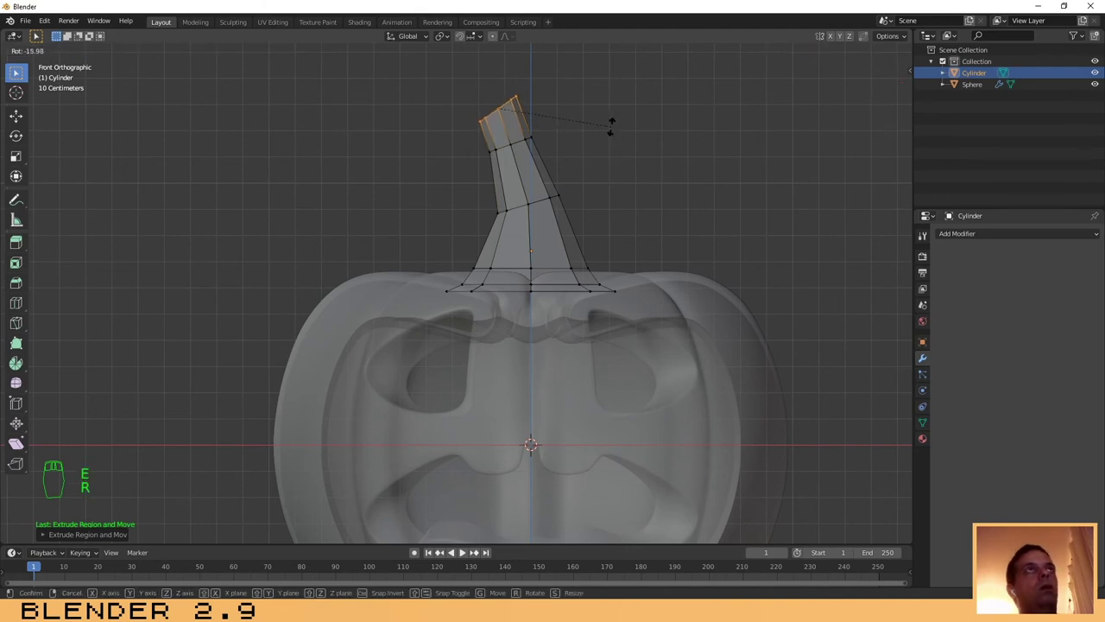
key(g)
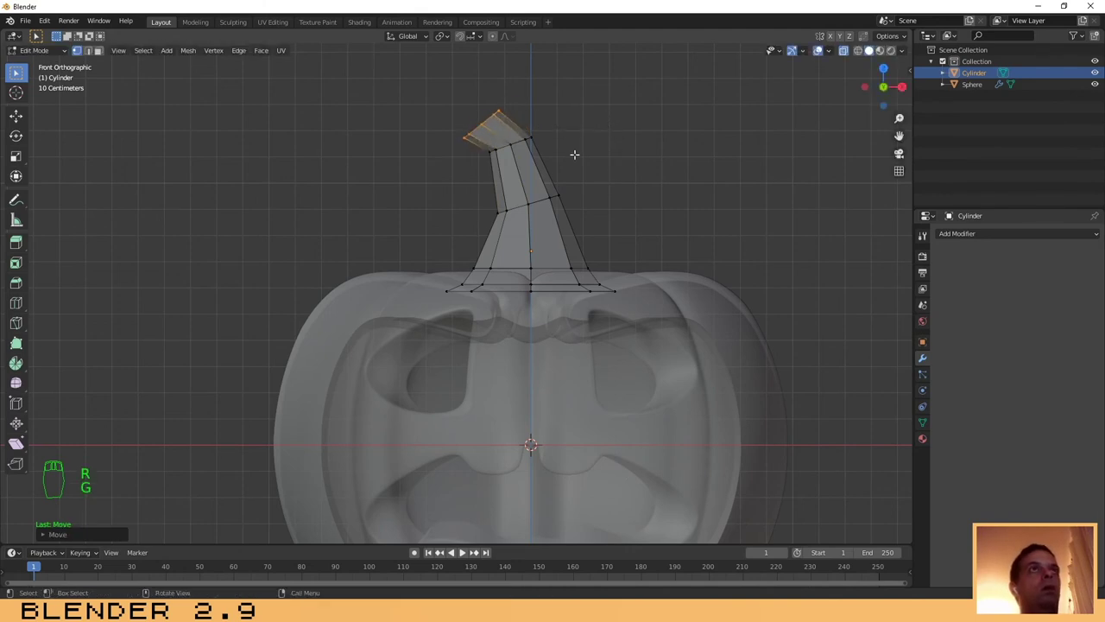
Step: Return to Object Mode and view the whole reshaped stem from the front
key(Tab)
drag(696, 197, 730, 298)
key(KP_1)
middle_click(731, 298)
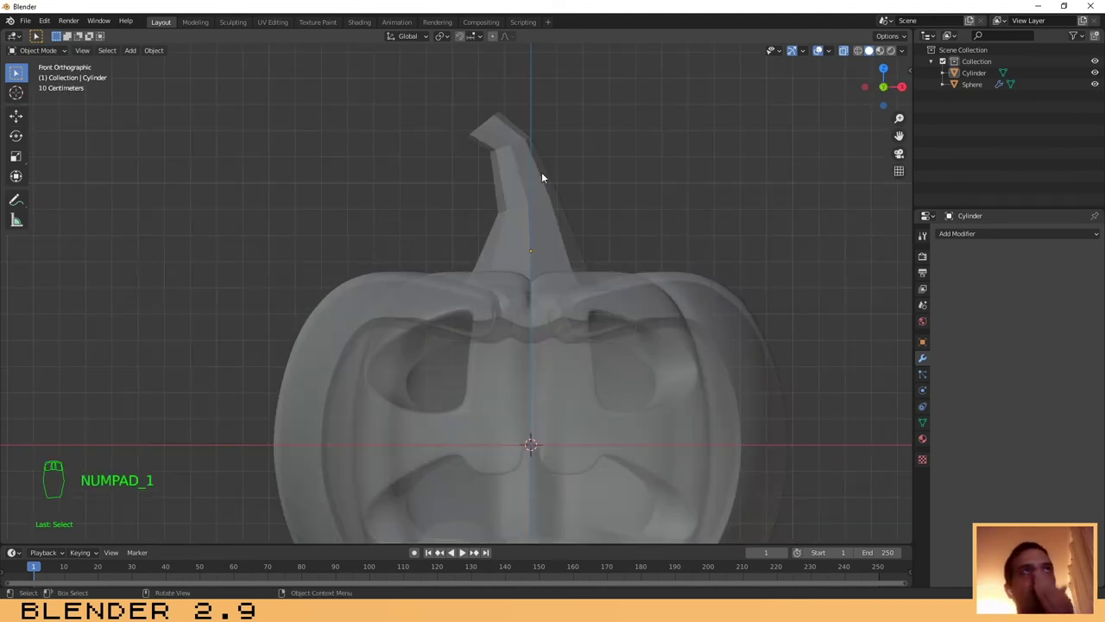
Step: Add a Subdivision Surface modifier to the stem with viewport level 3 and render level 4
drag(513, 184, 872, 22)
drag(851, 55, 905, 425)
drag(1084, 286, 530, 253)
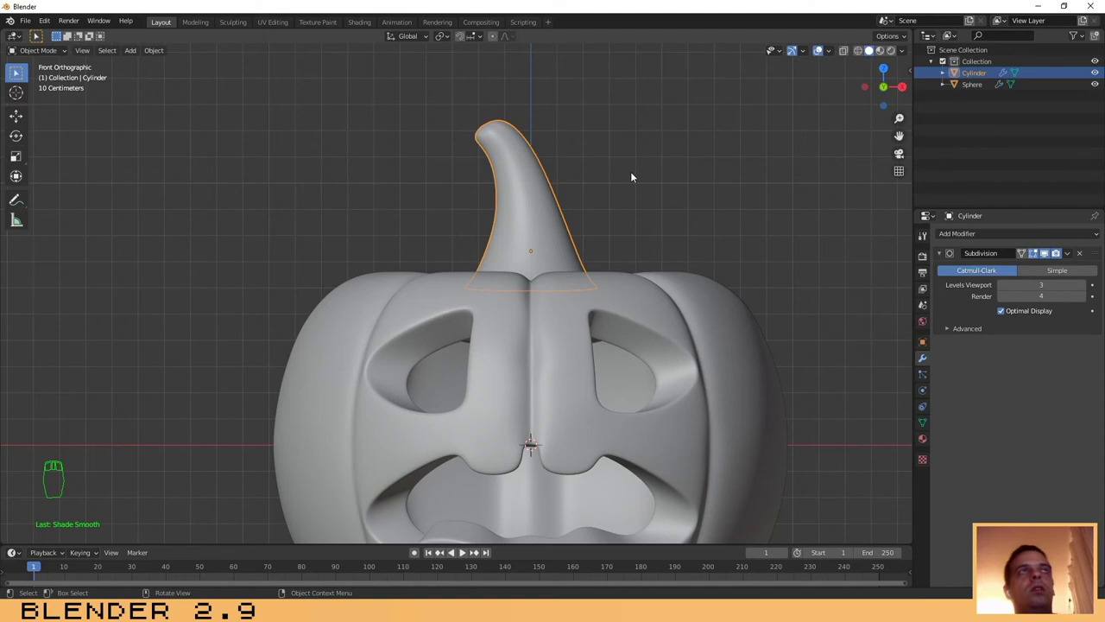
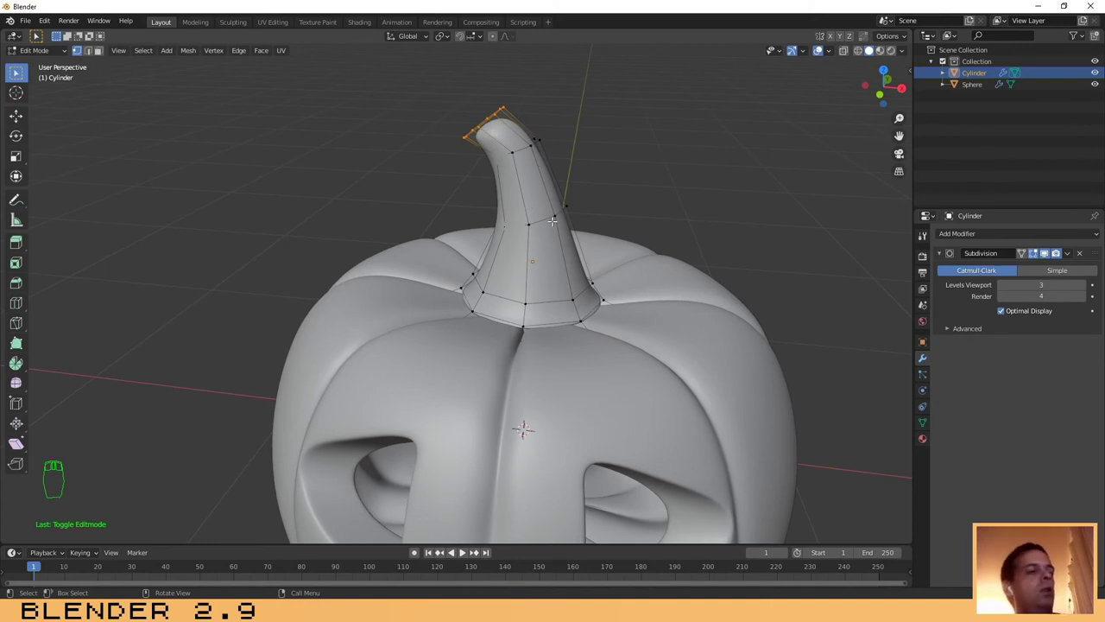
Step: Add loop cuts near the stem tip and a lengthwise loop along the stem to sharpen it
key(ctrl+r)
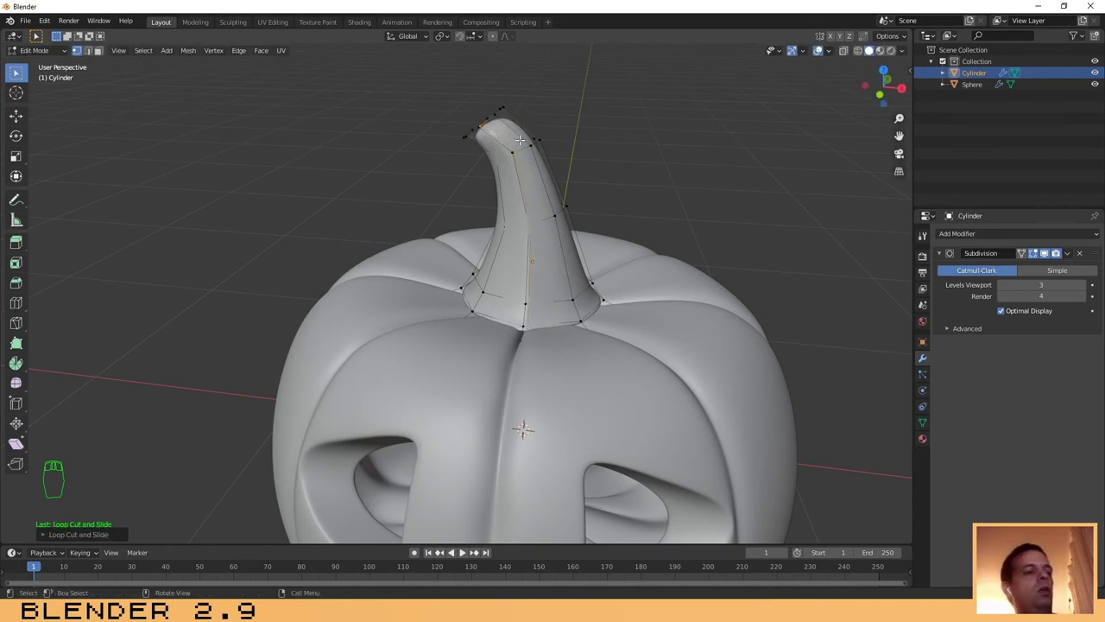
key(ctrl+r)
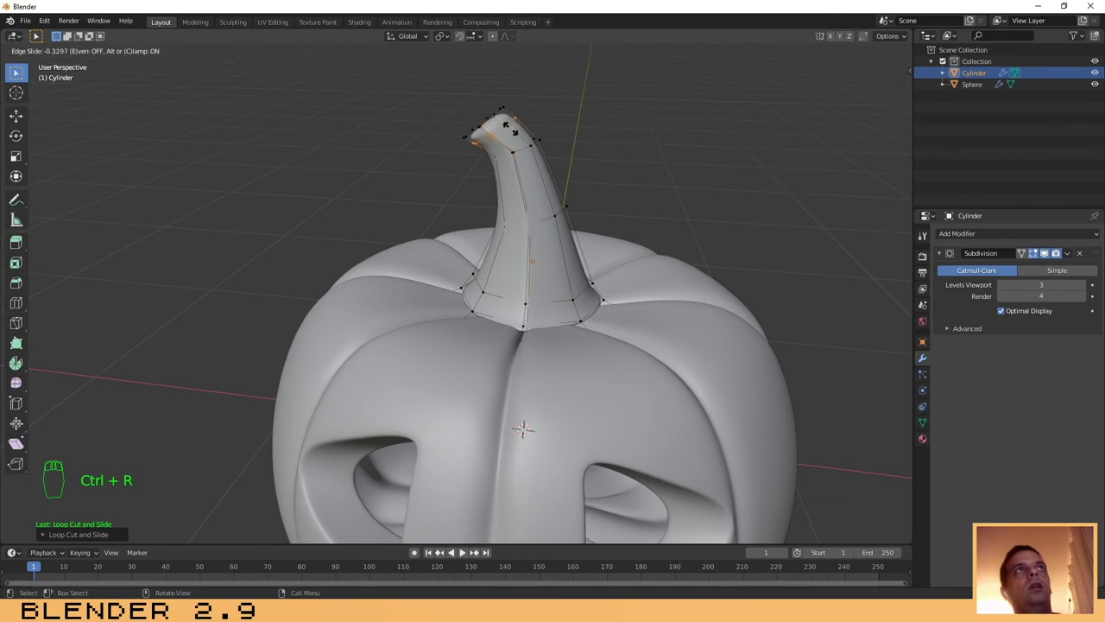
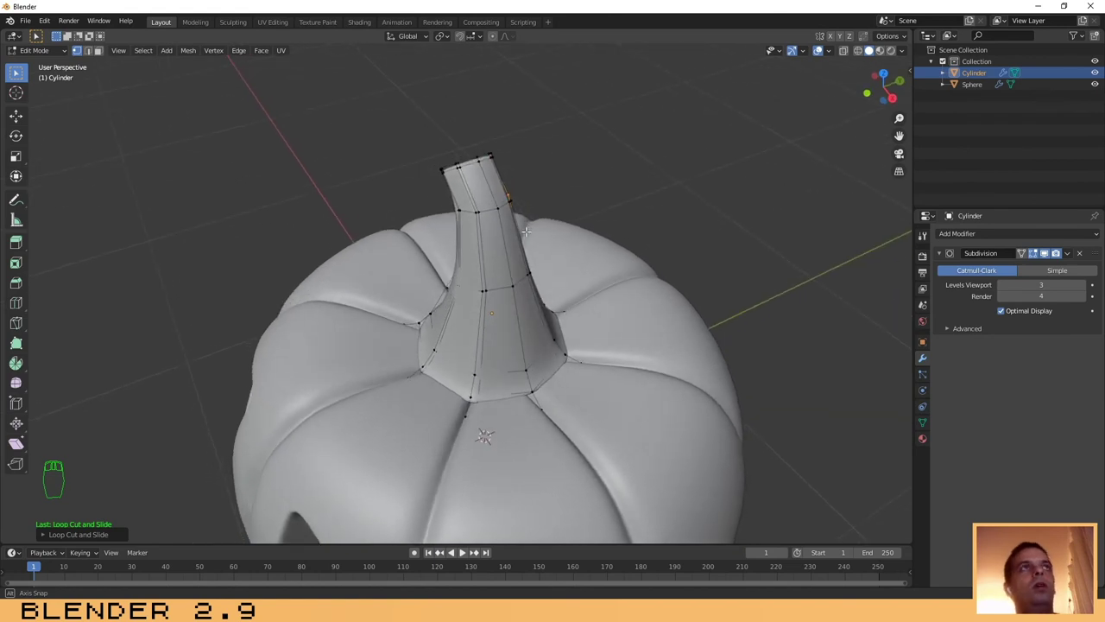
key(ctrl+r)
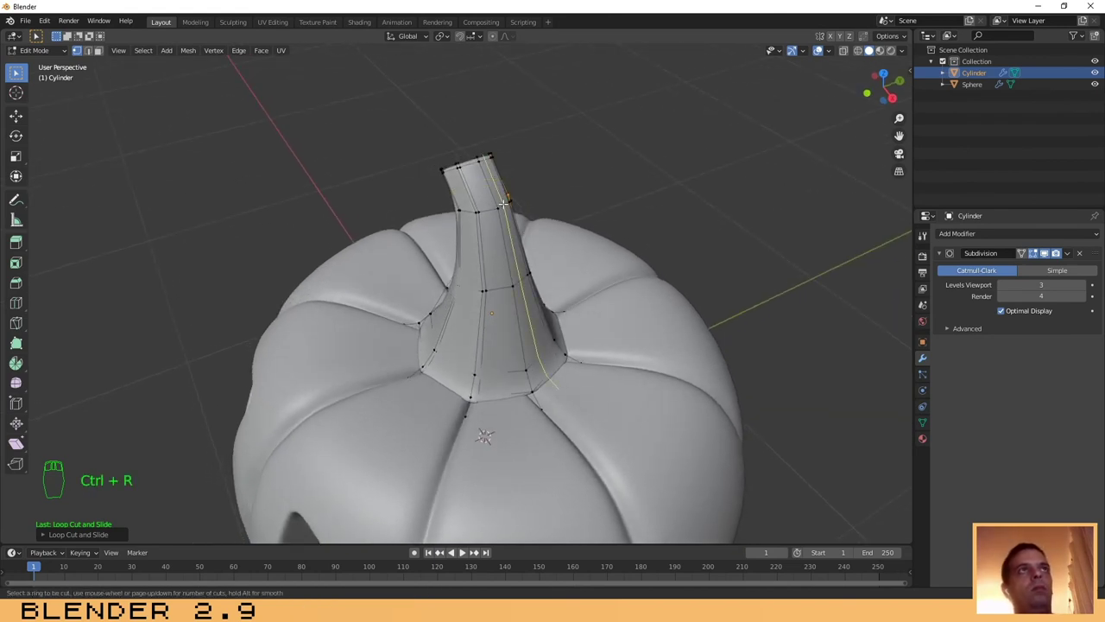
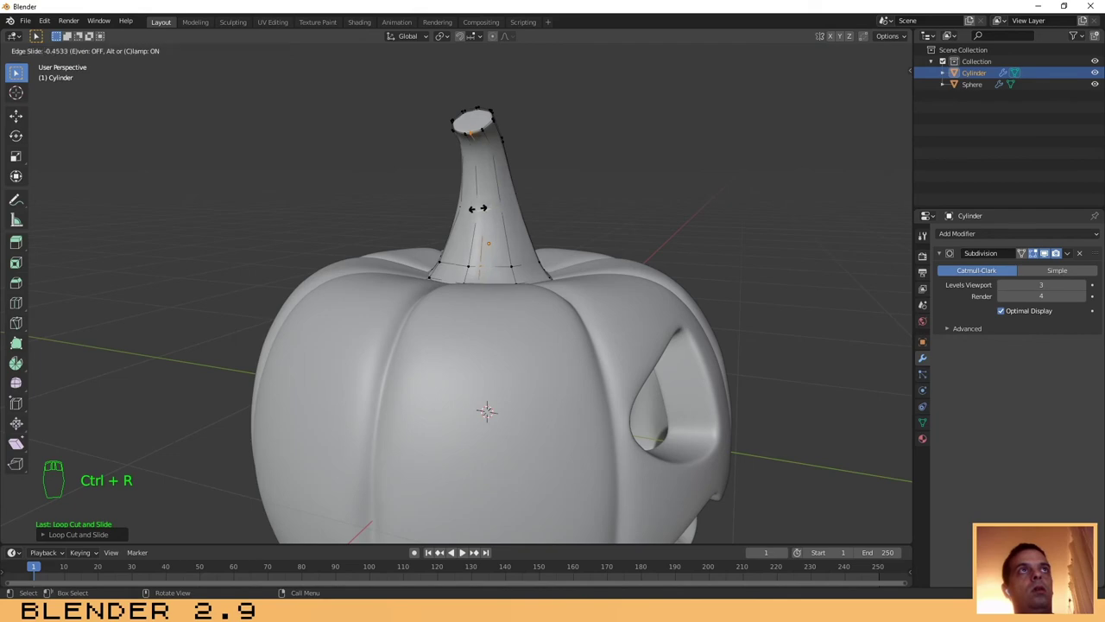
Step: Return to Object Mode and orbit around the pumpkin to check the crisper stem
key(Tab)
drag(653, 175, 545, 241)
middle_click(680, 254)
drag(577, 241, 489, 227)
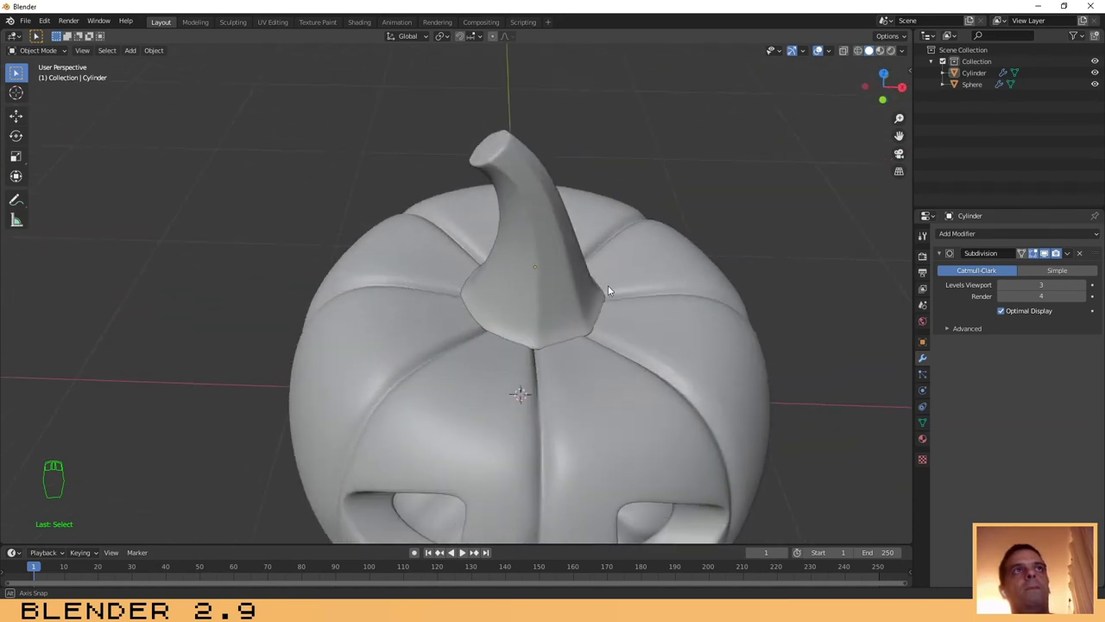
Step: Add two more loop rings across the stem's middle and base in Edit Mode
key(Tab)
key(ctrl+r)
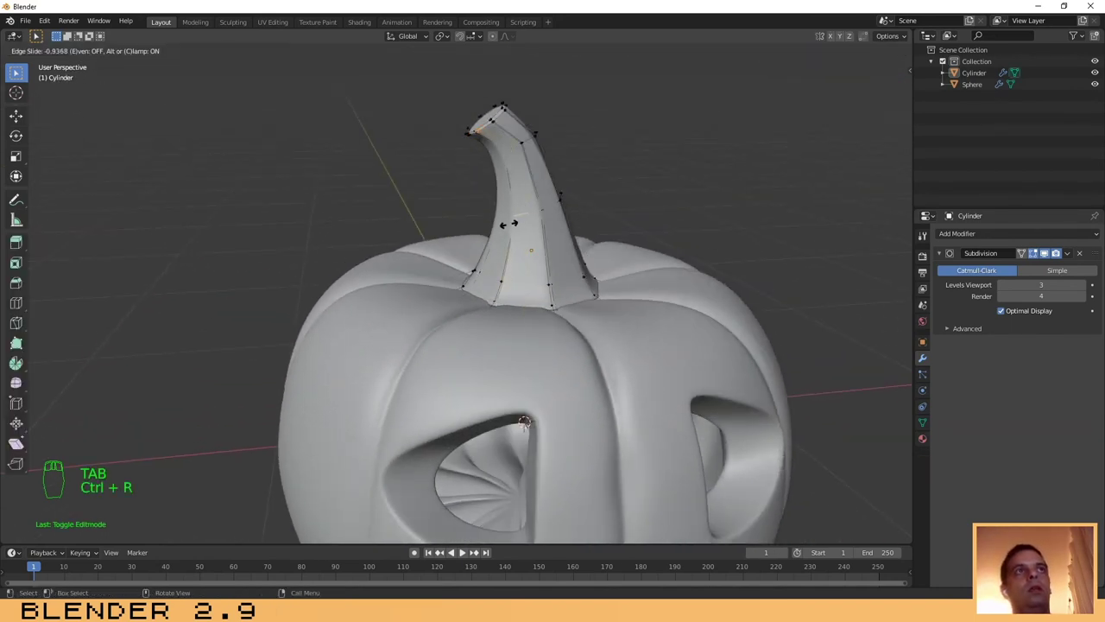
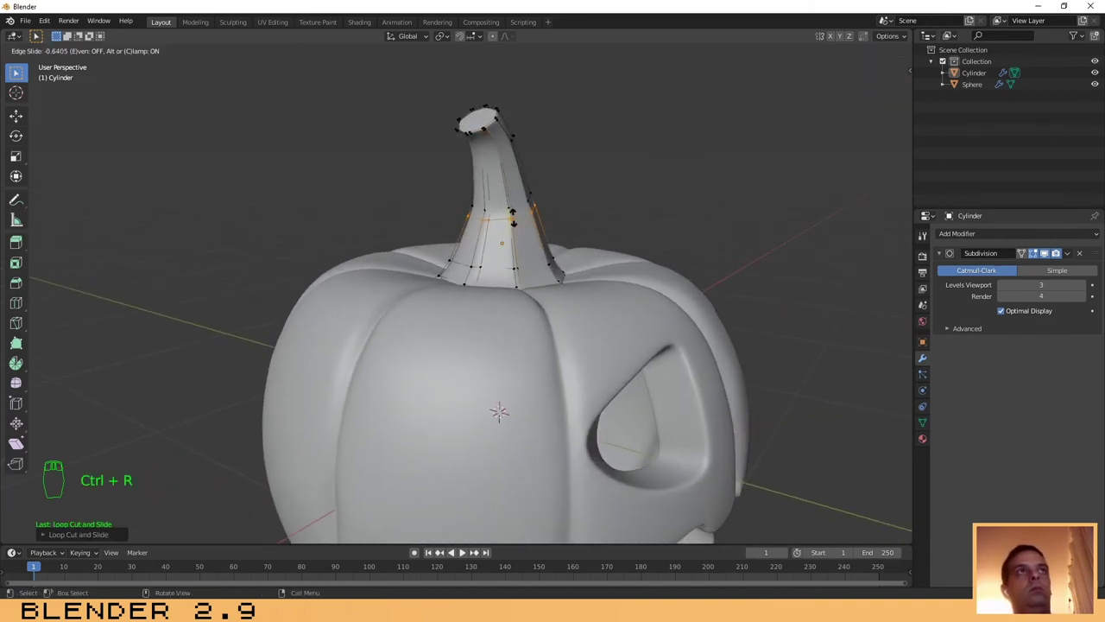
key(ctrl+r)
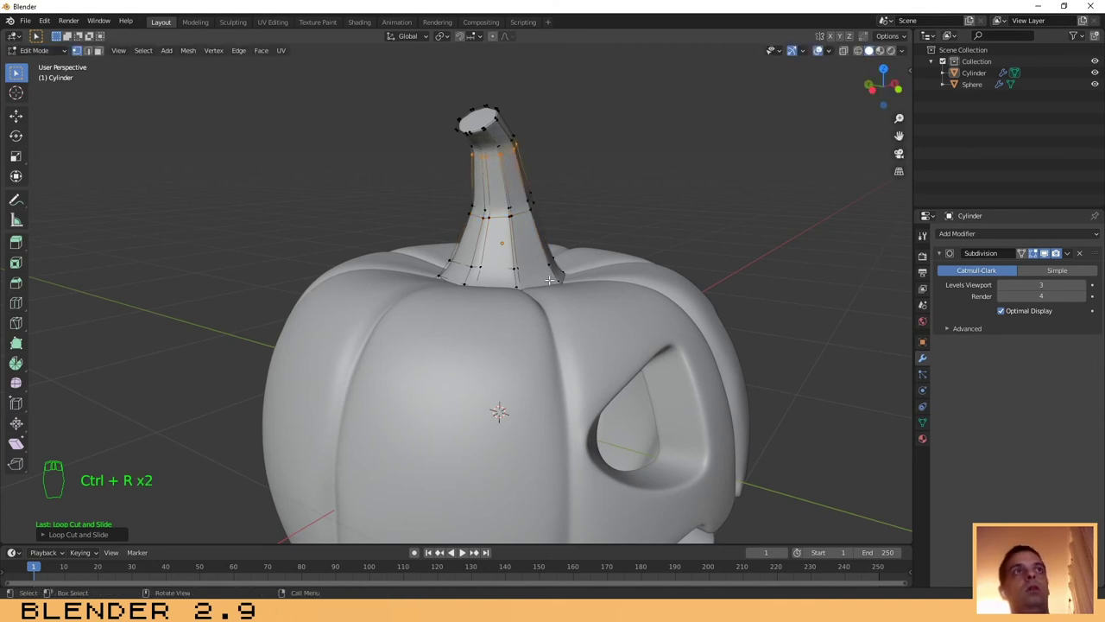
Step: Leave Edit Mode and orbit to inspect the firmer, faceted stem
key(Tab)
drag(762, 258, 683, 342)
drag(770, 347, 688, 340)
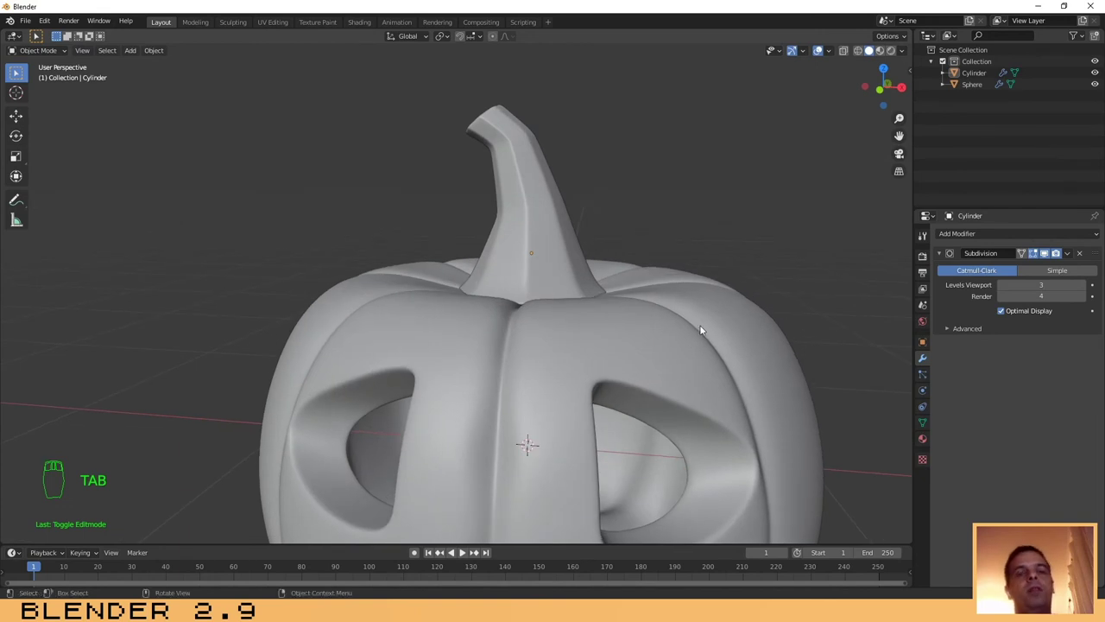
Step: From front view, box-select the pumpkin and stem and move them together
key(KP_1)
drag(629, 357, 665, 301)
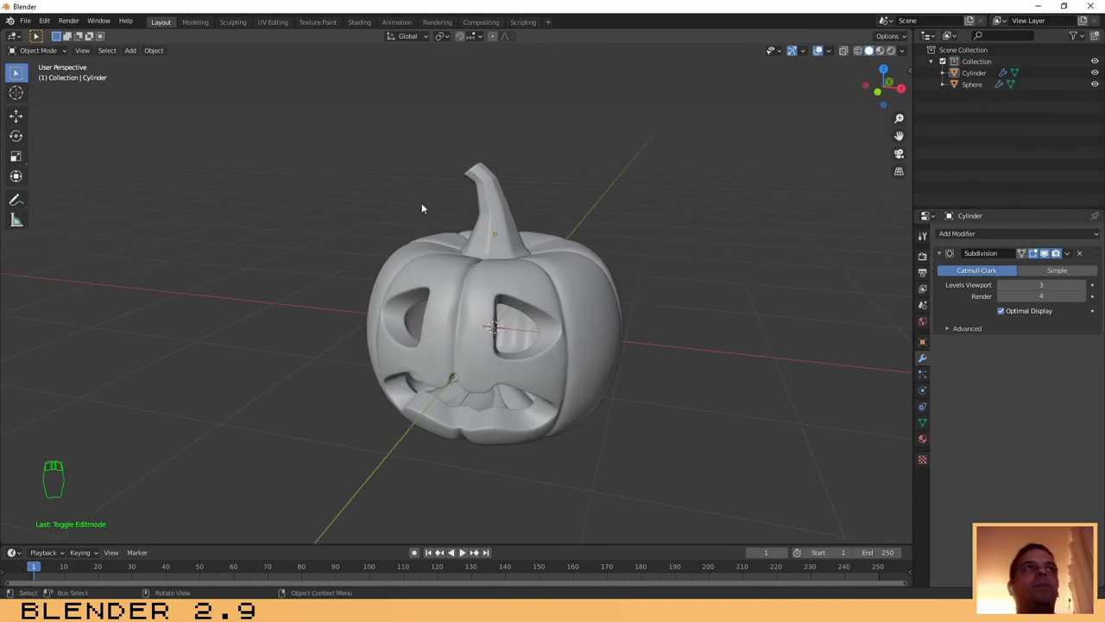
key(KP_1)
drag(263, 125, 529, 386)
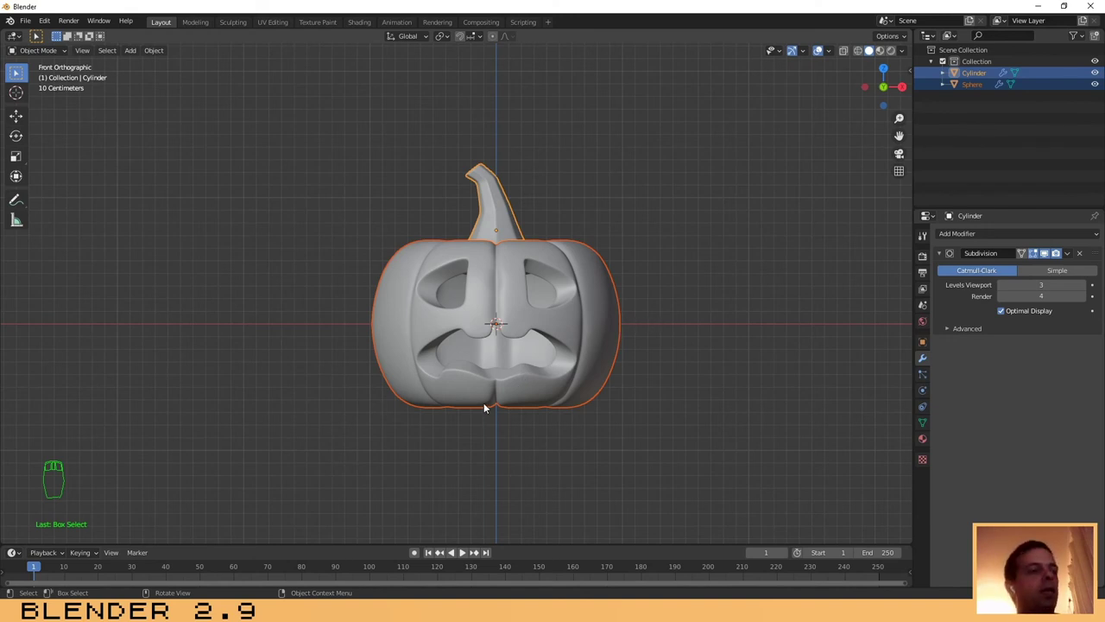
key(g)
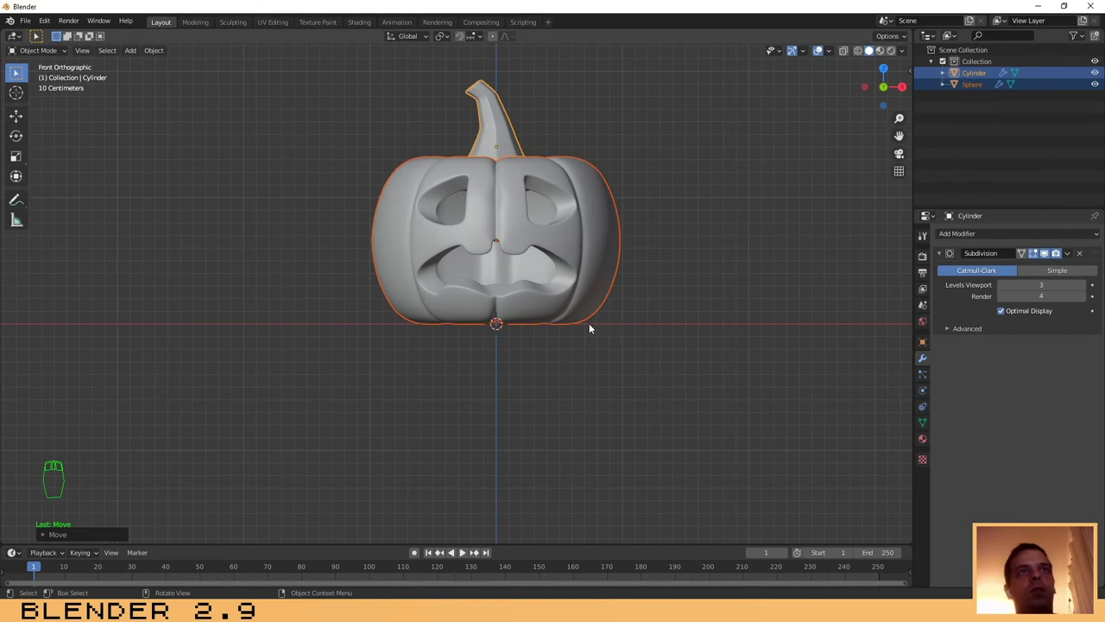
Step: Orbit back into perspective and bring up the Add menu's mesh primitives
drag(598, 326, 594, 328)
drag(611, 335, 563, 373)
drag(665, 313, 553, 356)
Step: Add a plane, scale it into a wide floor under the pumpkin, and show Render Properties
key(shift+a)
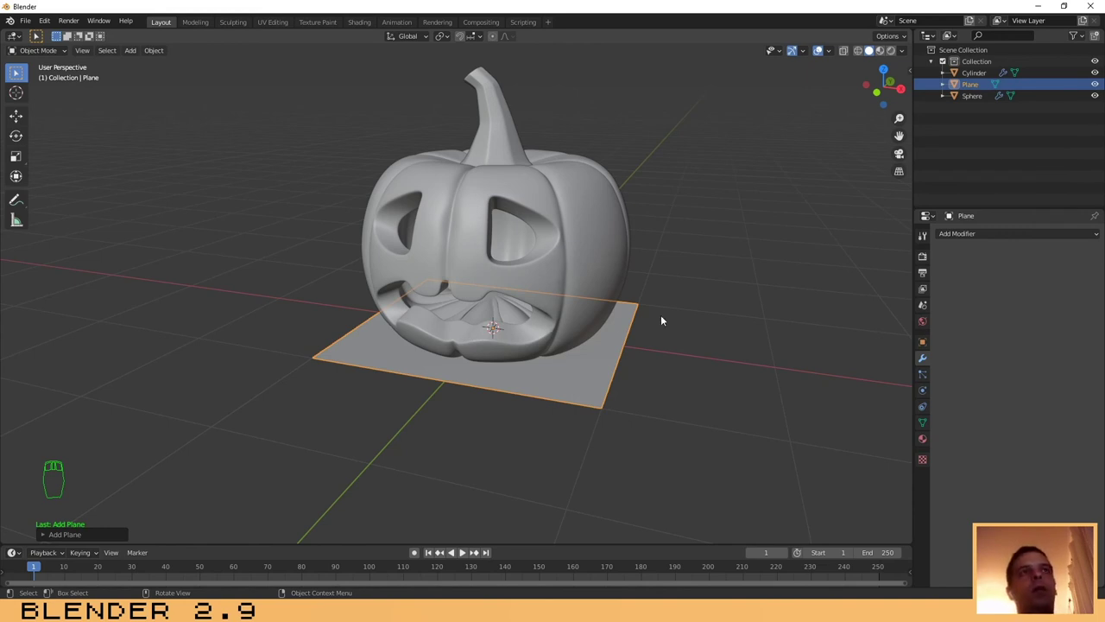
key(s)
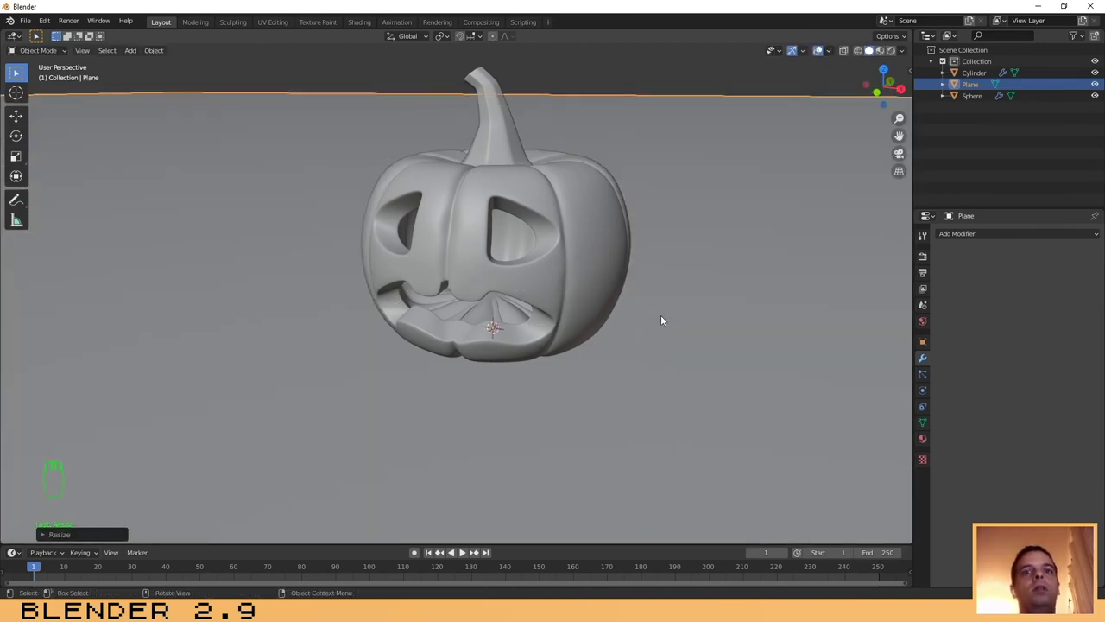
drag(596, 81, 548, 346)
drag(548, 347, 509, 333)
Step: Change the Render Engine from Eevee to Cycles and face the view toward the pumpkin
drag(926, 235, 924, 259)
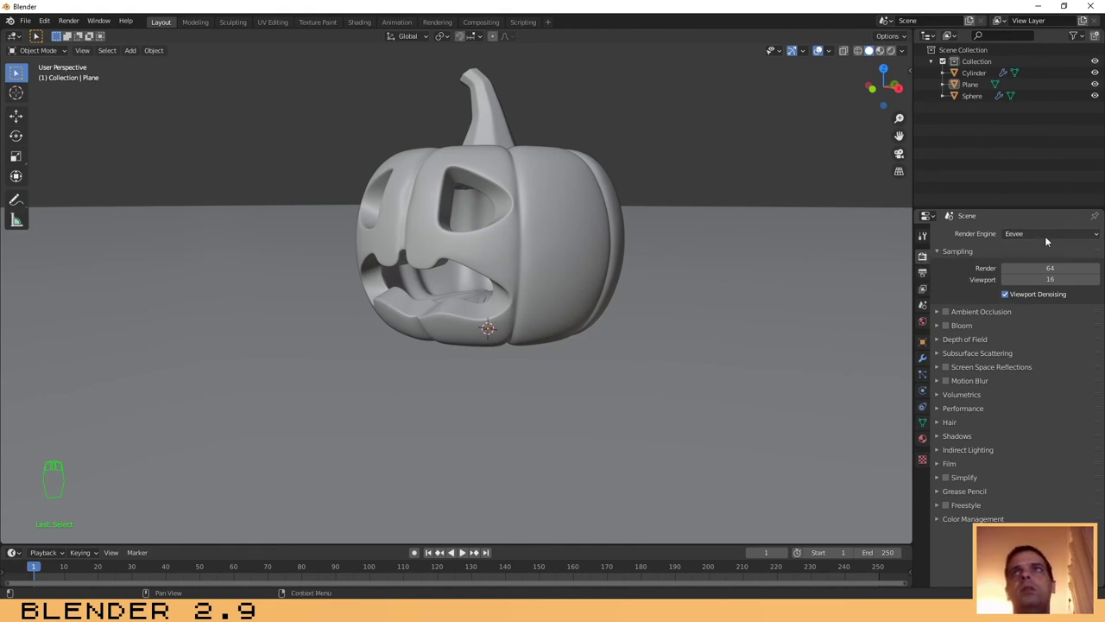
drag(1039, 234, 871, 332)
drag(426, 350, 536, 410)
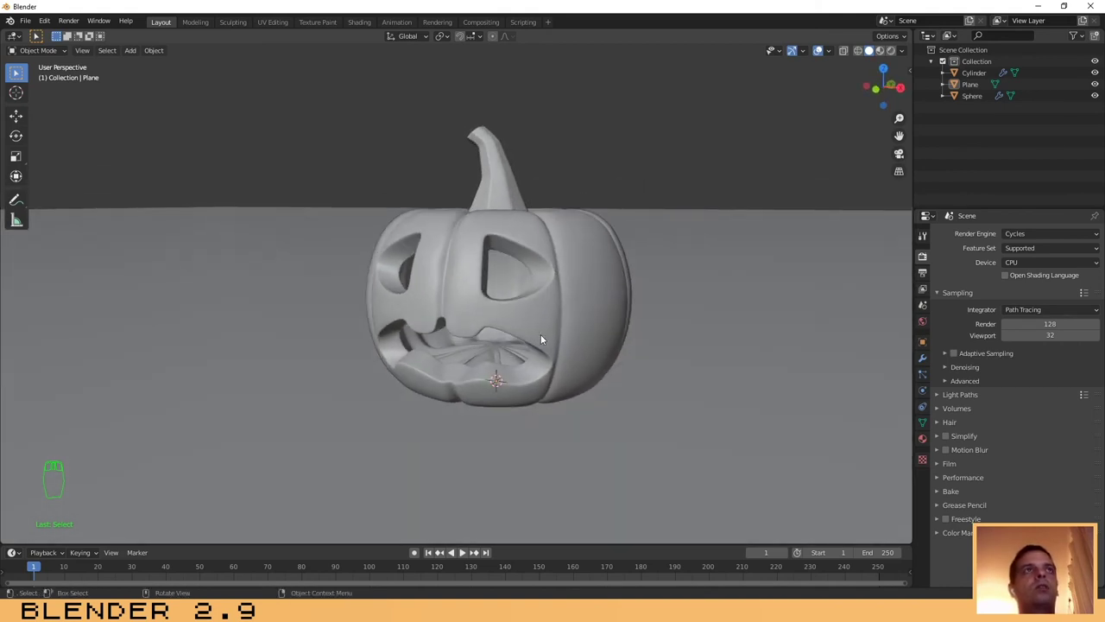
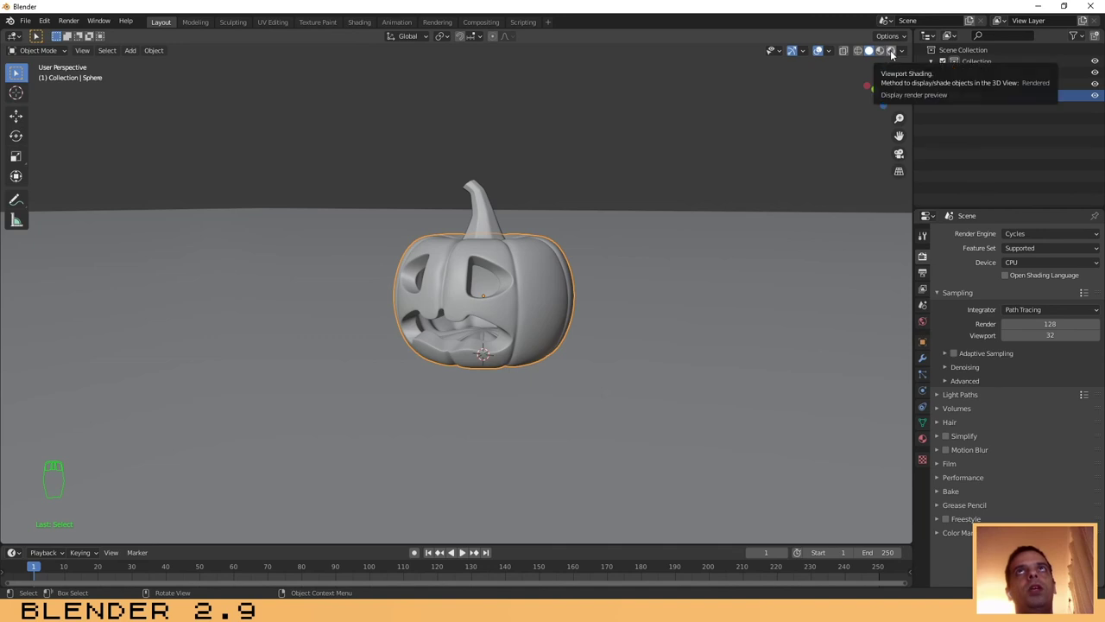
Step: Switch the viewport to Rendered shading for a live Cycles preview of the pumpkin
drag(895, 53, 539, 309)
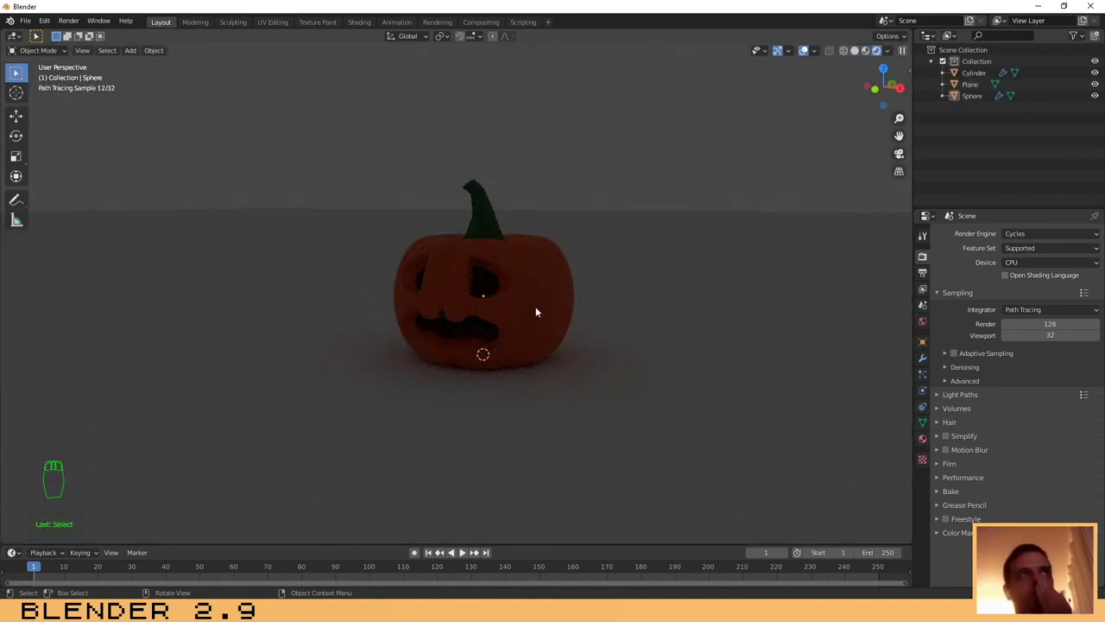
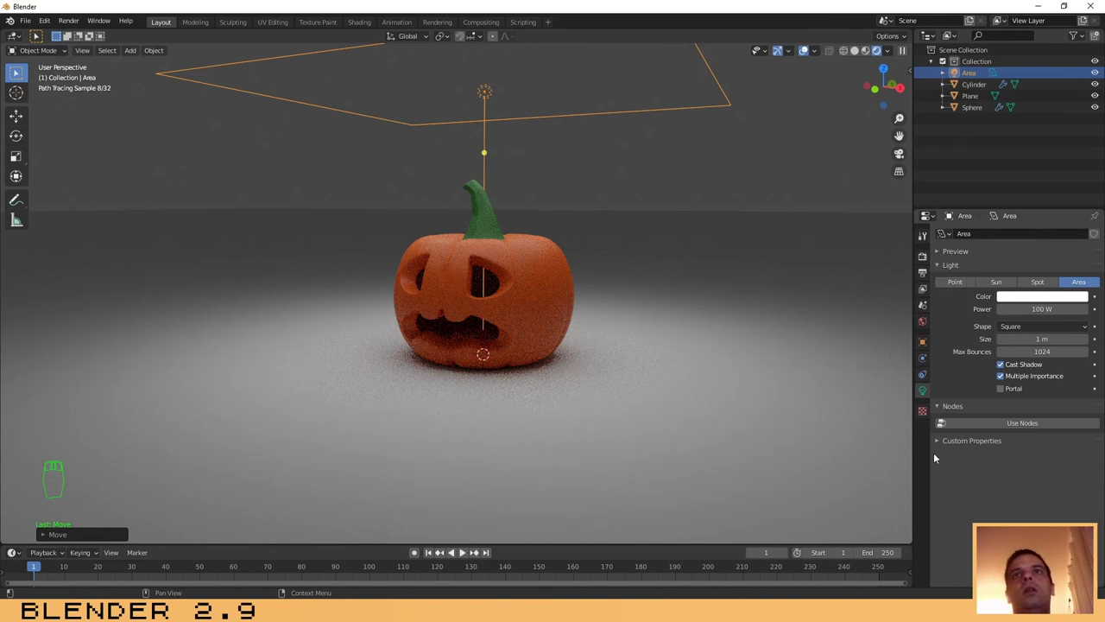
Step: Position the area light over the pumpkin and floor and show the World settings
drag(660, 158, 926, 324)
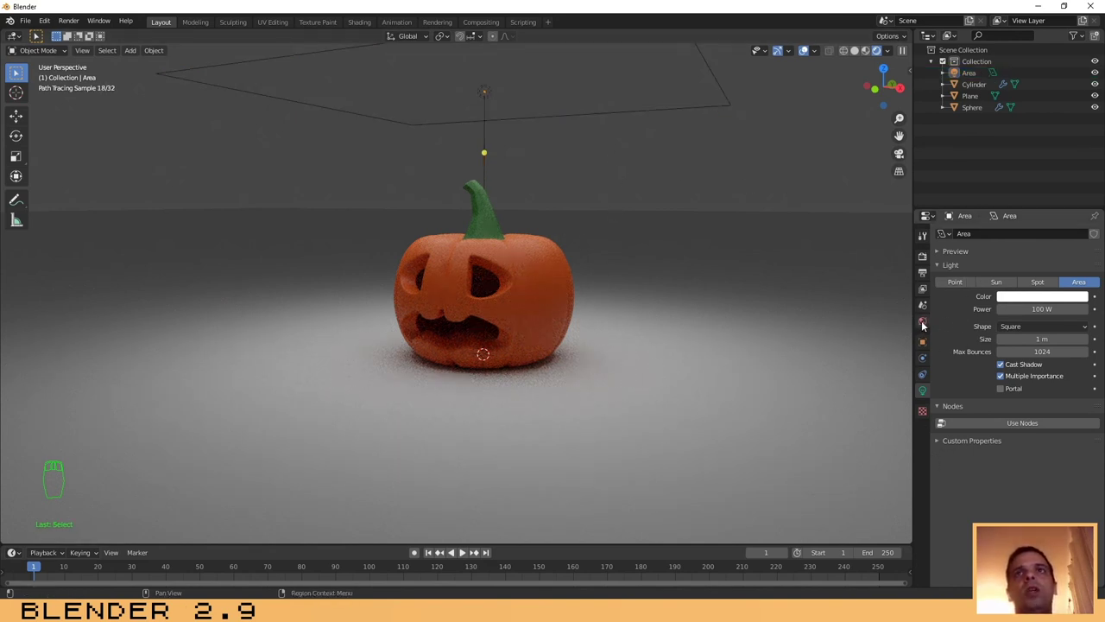
drag(924, 326, 925, 322)
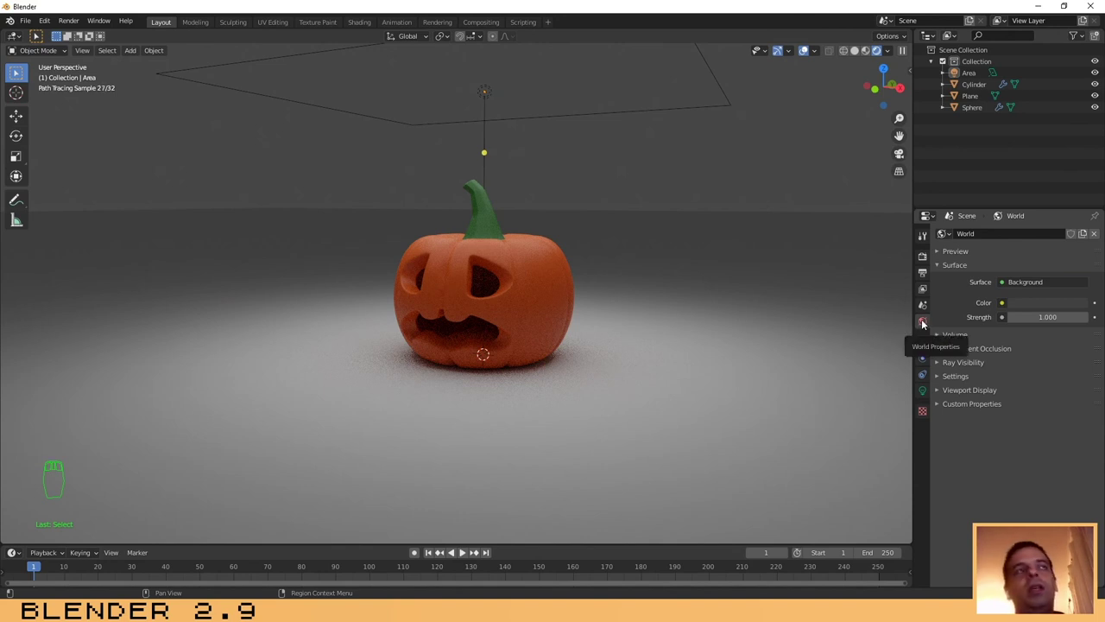
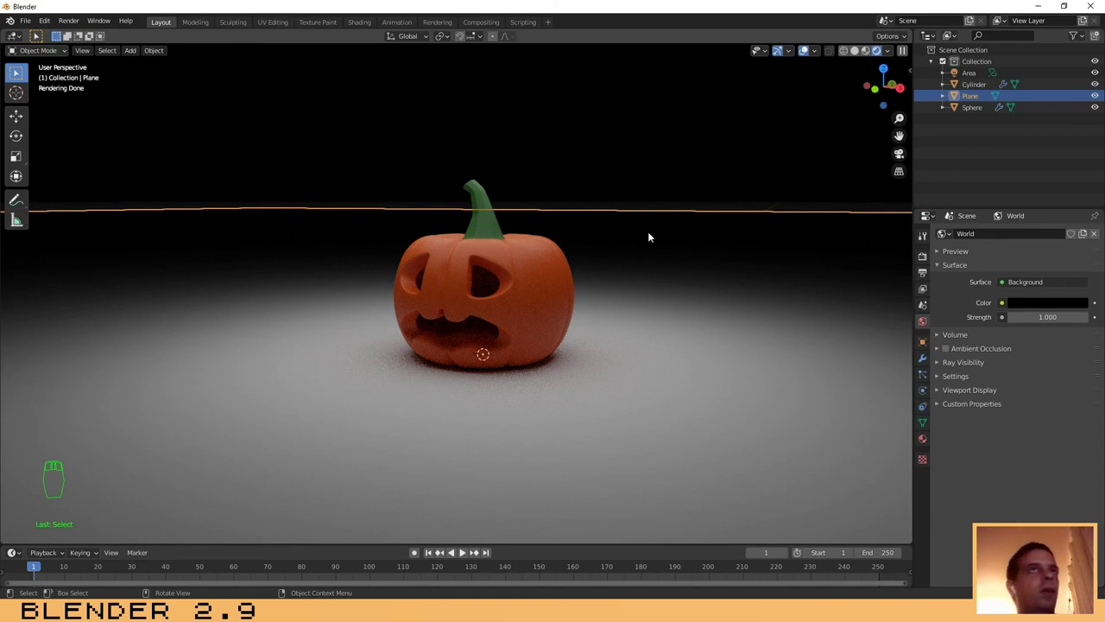
Step: Rescale the floor plane and switch the viewport back to Solid shading
key(s)
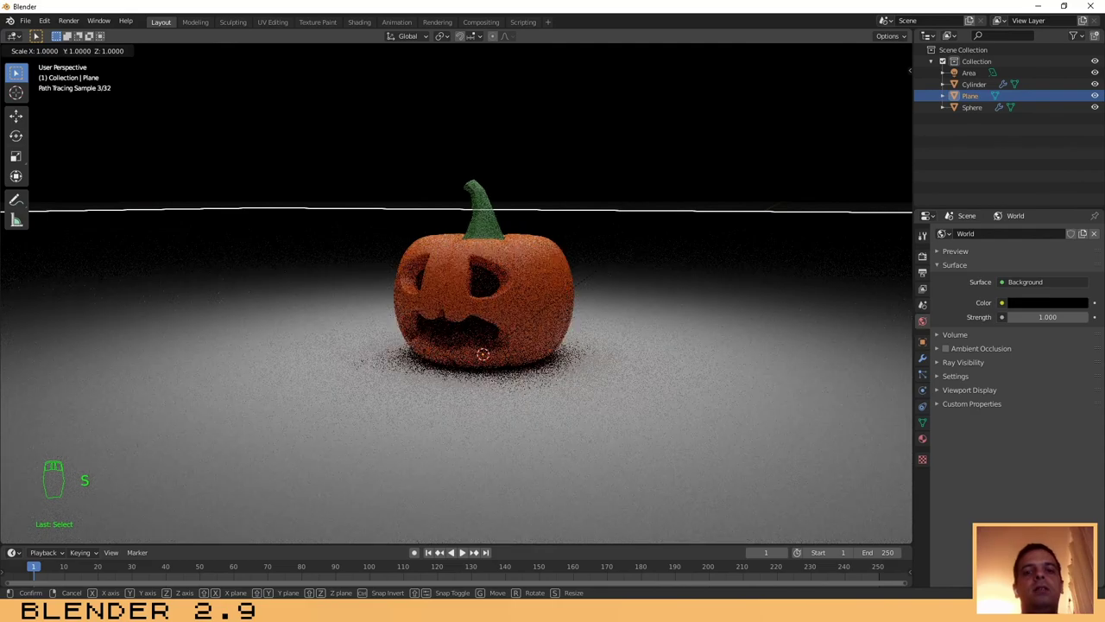
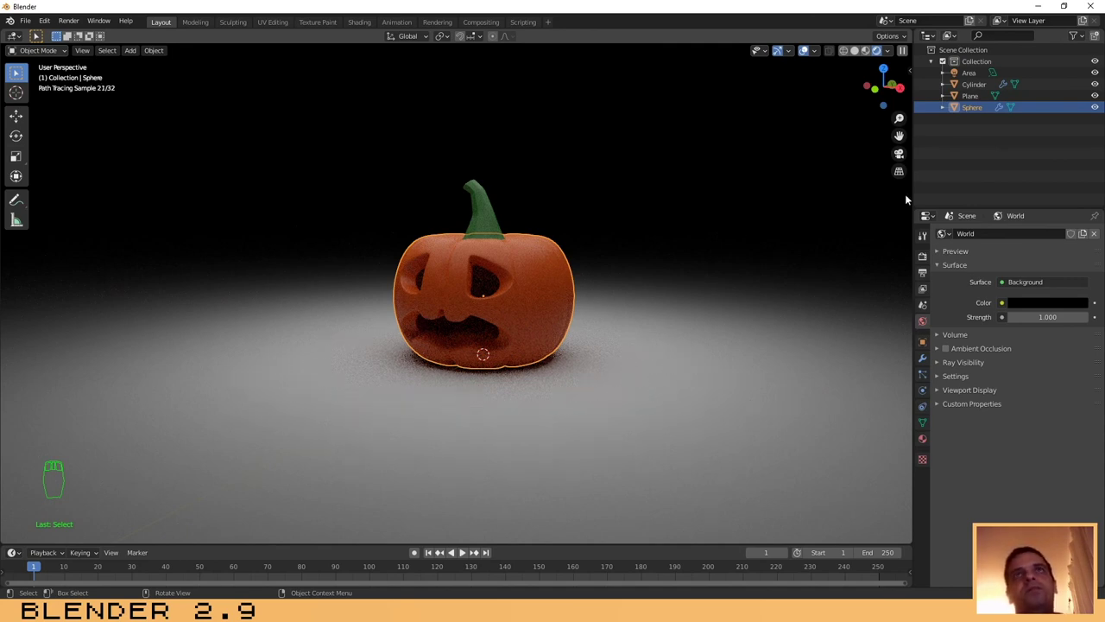
drag(635, 173, 857, 56)
Step: Add a point light, lower it inside the carved pumpkin, and preview the glow rendered
drag(857, 56, 532, 355)
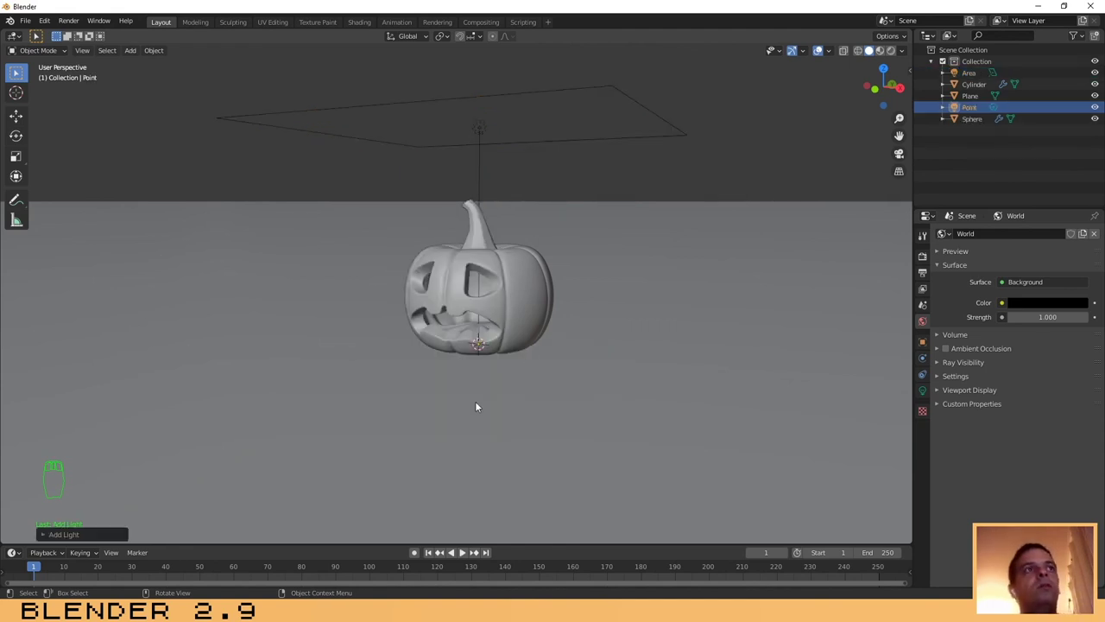
key(g)
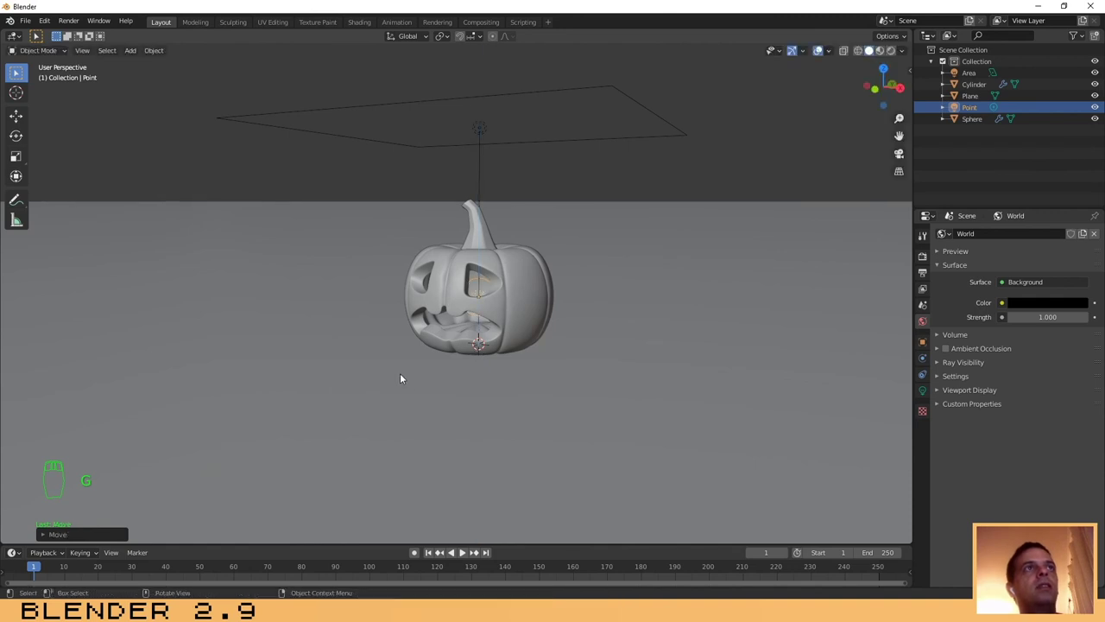
drag(435, 380, 500, 398)
drag(510, 302, 494, 335)
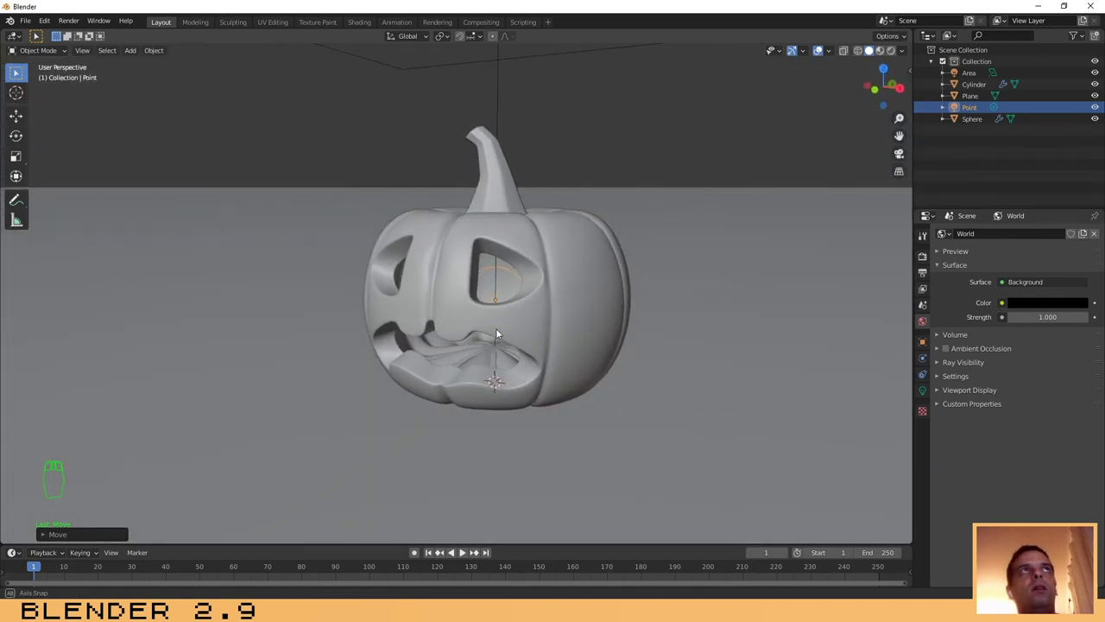